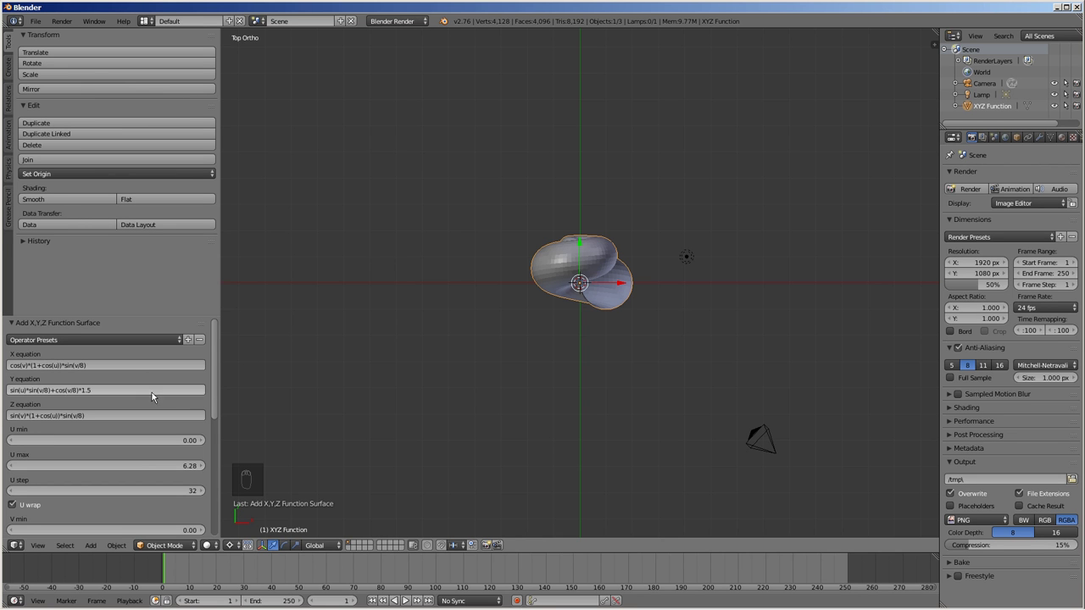
Step: Enter the cycloid X and Y parametric equations with Z 0, U max 1 and 1024 U steps
key(Tab)
key(alt+Tab)
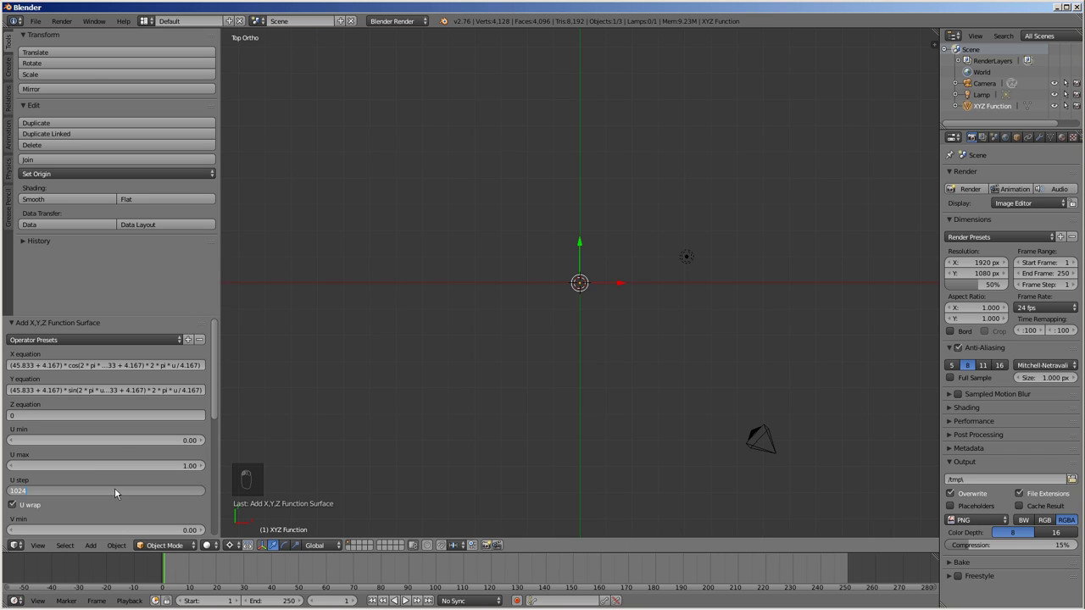
drag(221, 442, 221, 468)
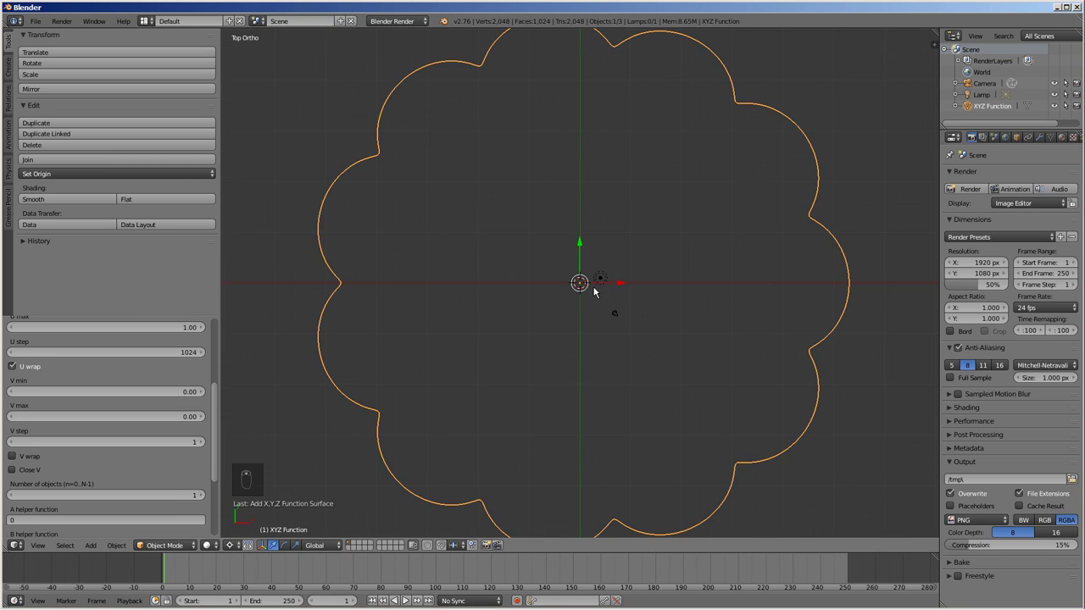
Step: Merge the outline into one loop, fill it with a face, undo an inset, and select all for deletion
key(Tab)
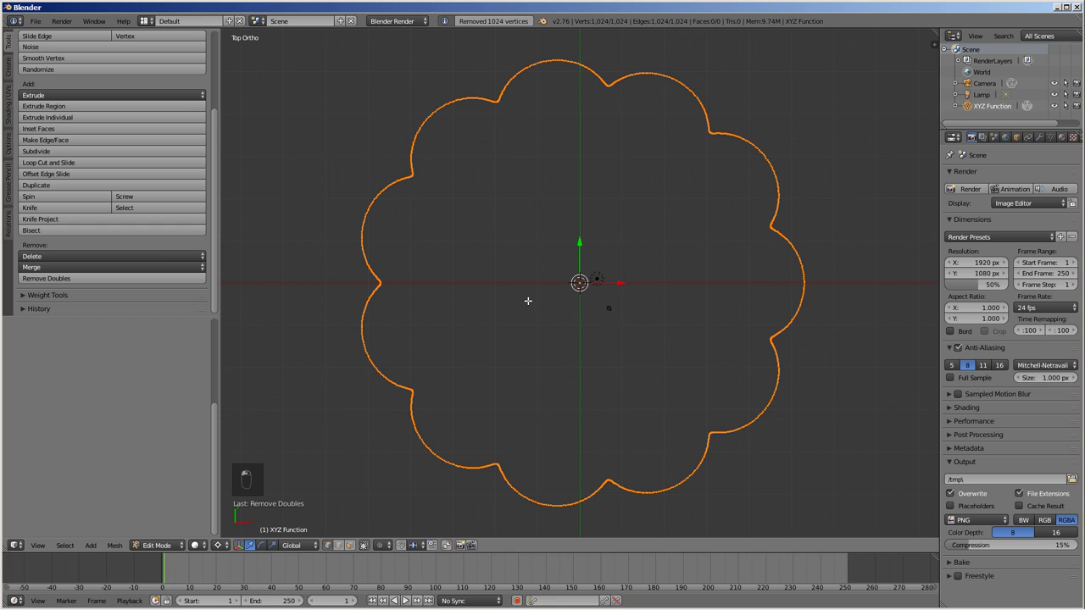
key(f)
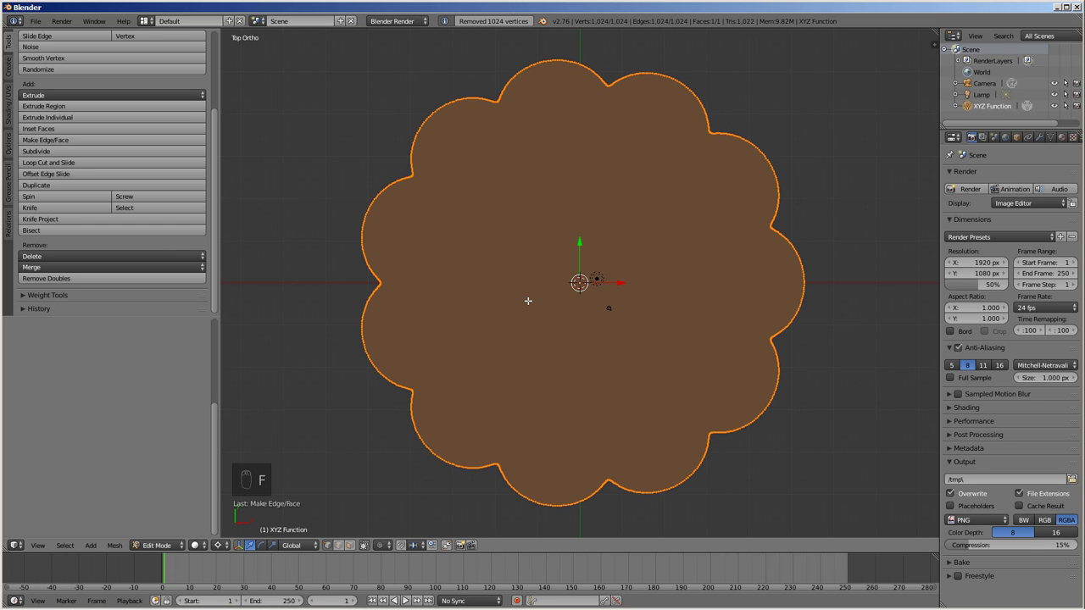
key(i)
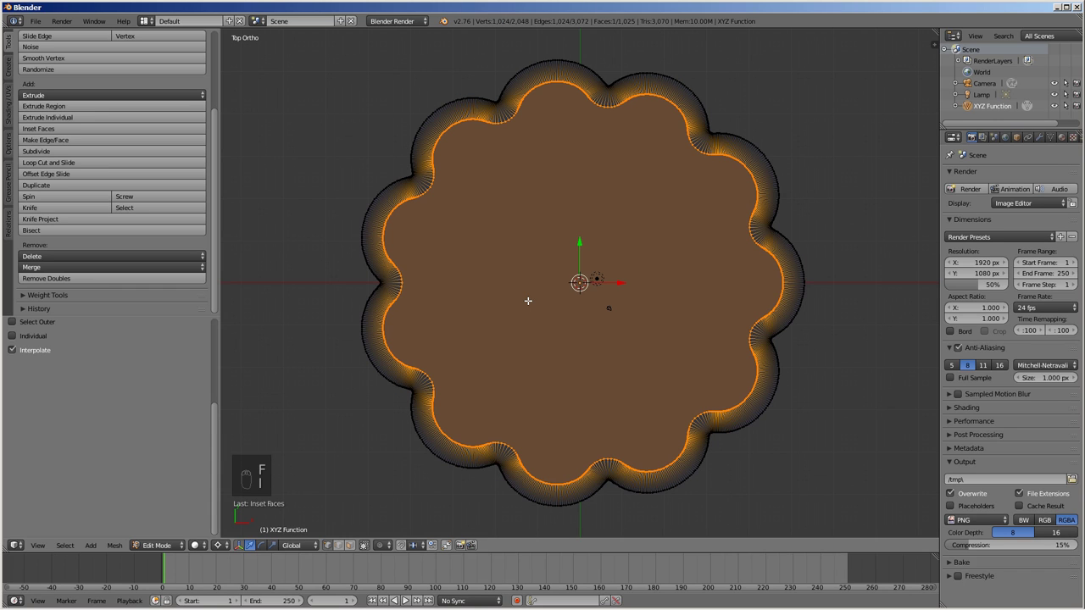
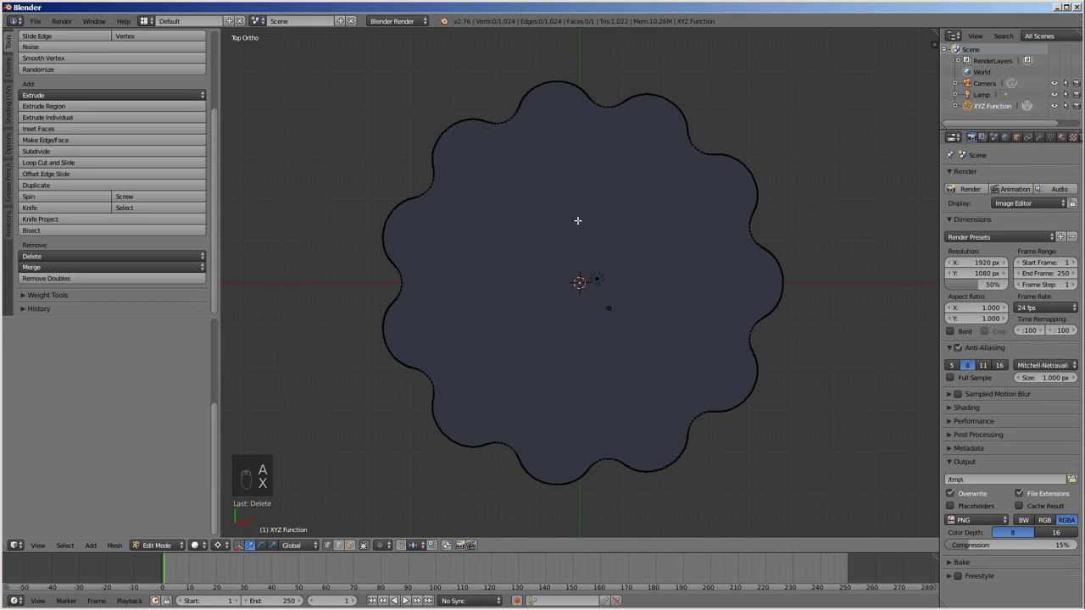
key(a)
key(x)
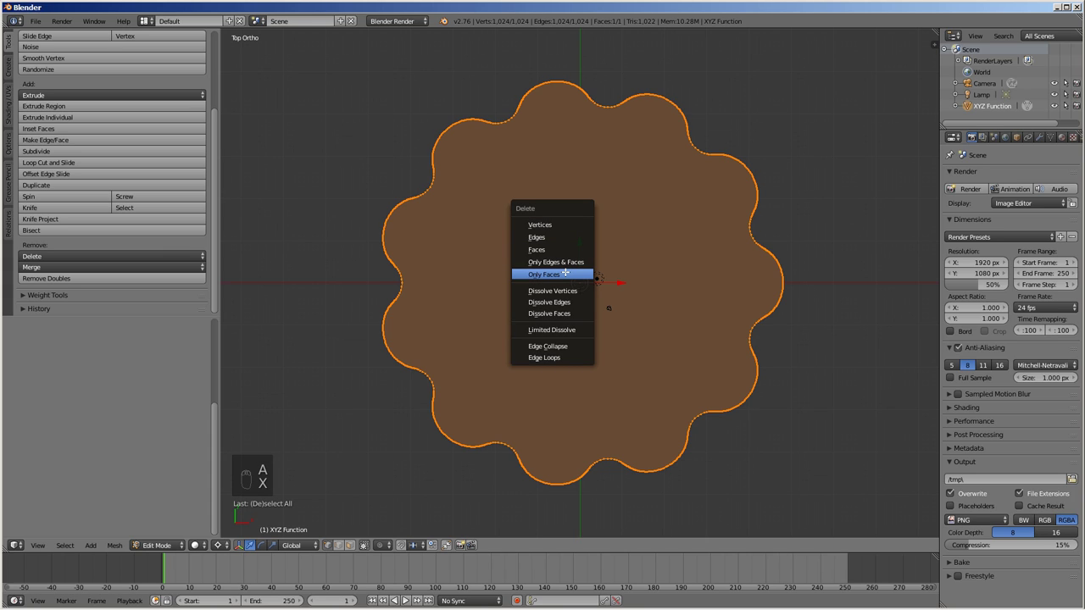
Step: Add a 64-vertex centre circle and a radius 12 circle moved 27 units along X
key(shift+a)
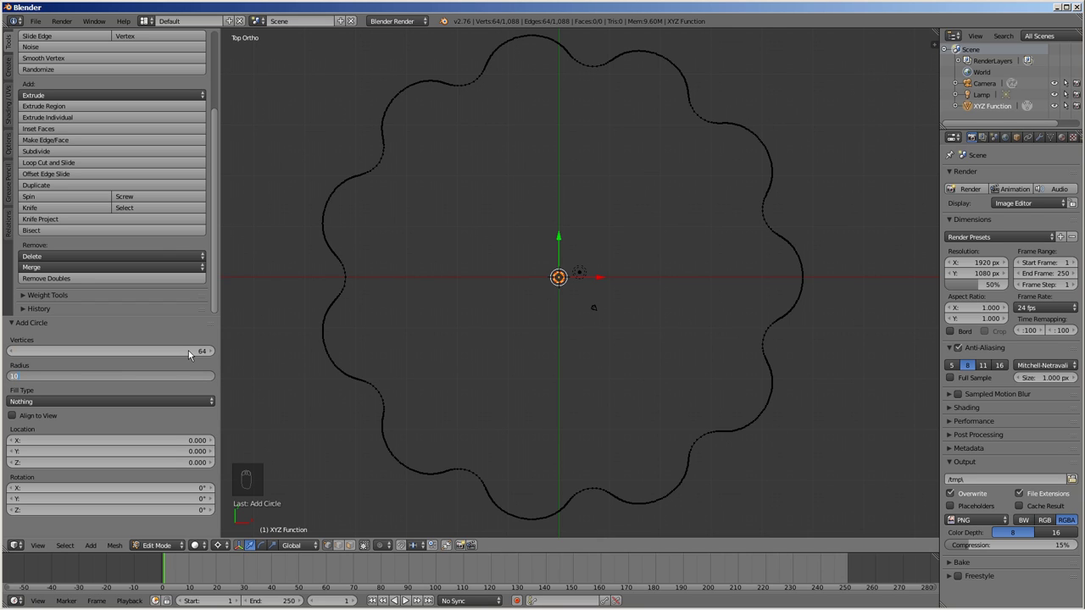
key(shift+a)
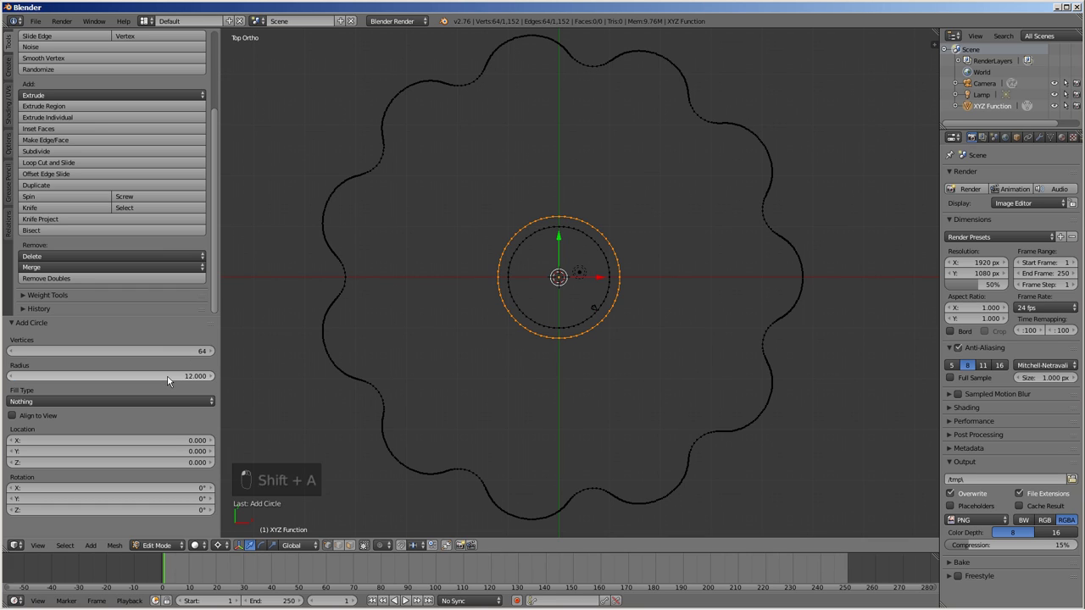
key(g)
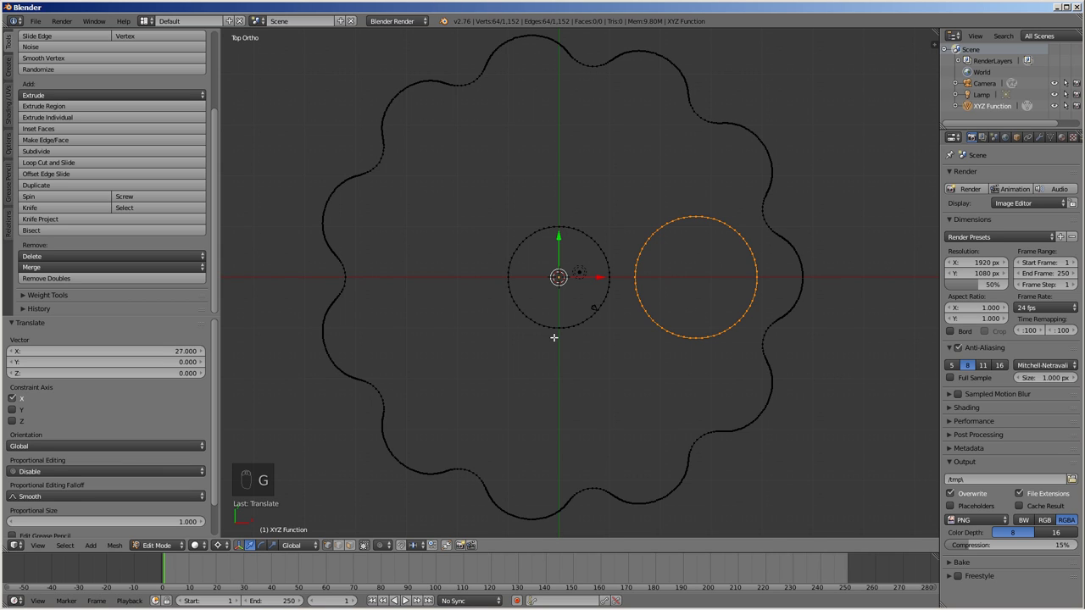
Step: Duplicate the offset circle at 60° intervals to make six circles around the centre
key(shift+d)
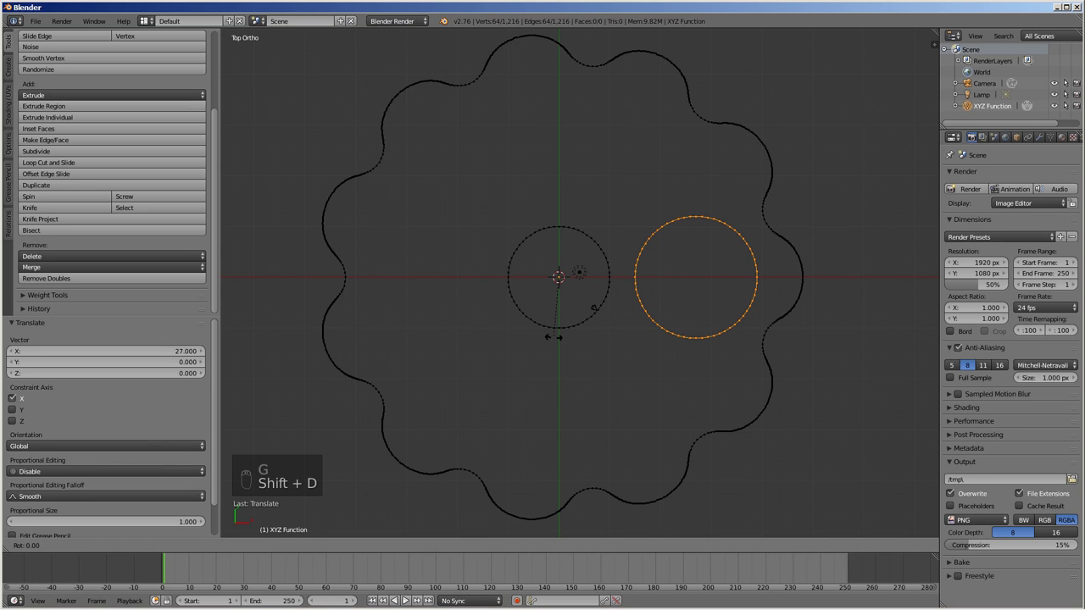
key(shift+d)
key(shift+d)
key(shift+d)
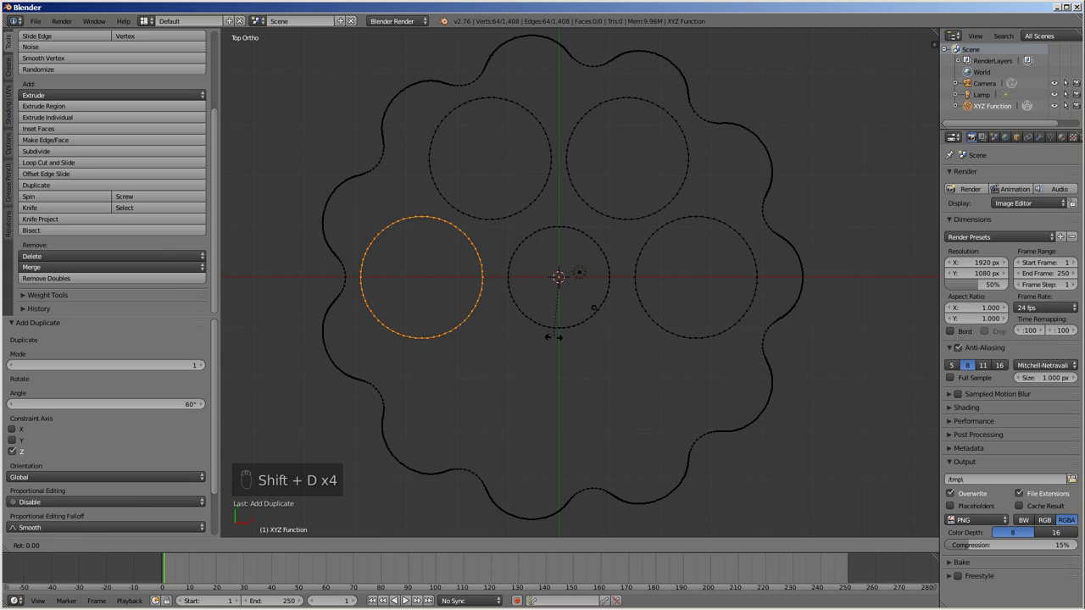
key(shift+d)
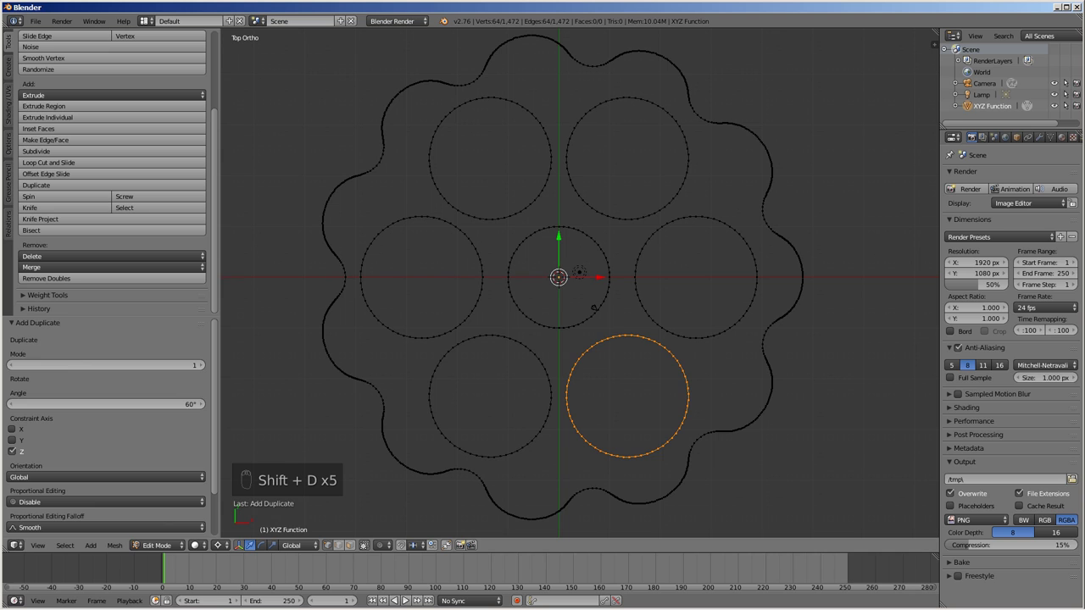
Step: Beauty-fill between outline and circles and extrude 10 on Z into a holed disk with consistent normals
key(a)
key(a)
key(alt+f)
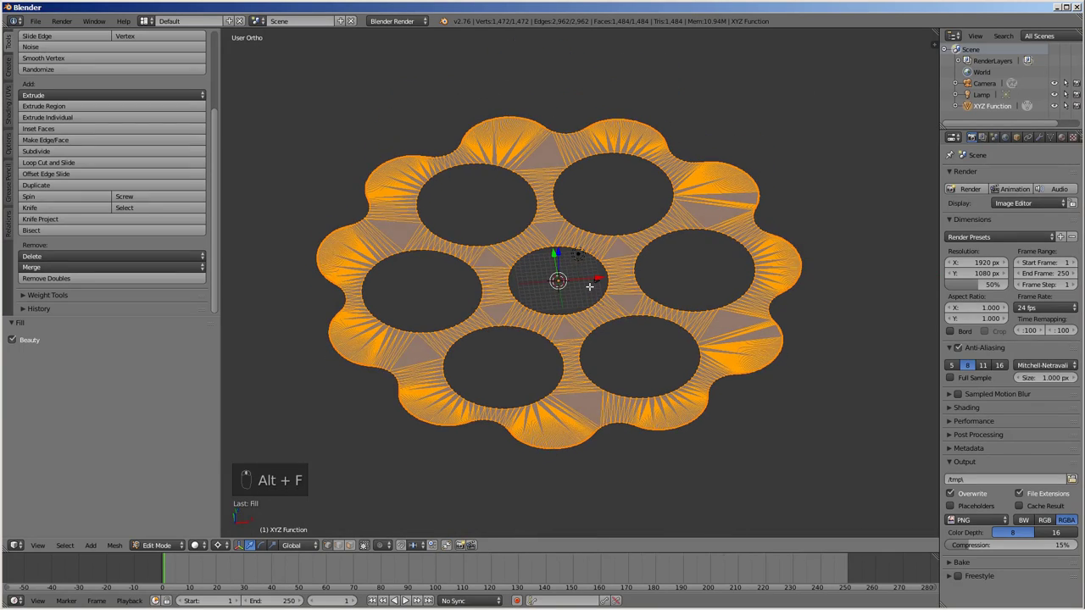
key(e)
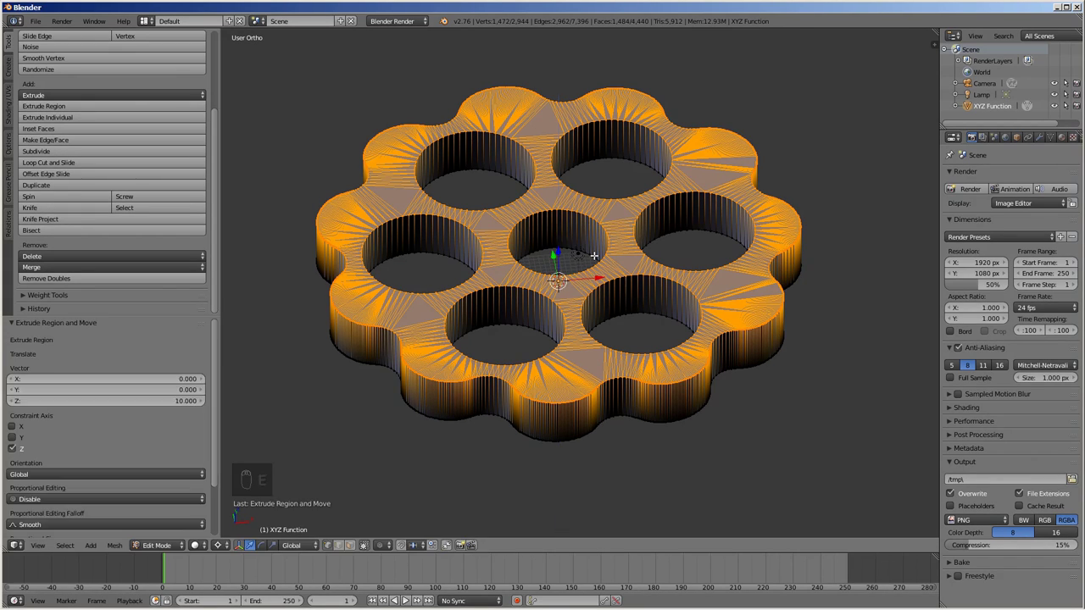
key(a)
key(a)
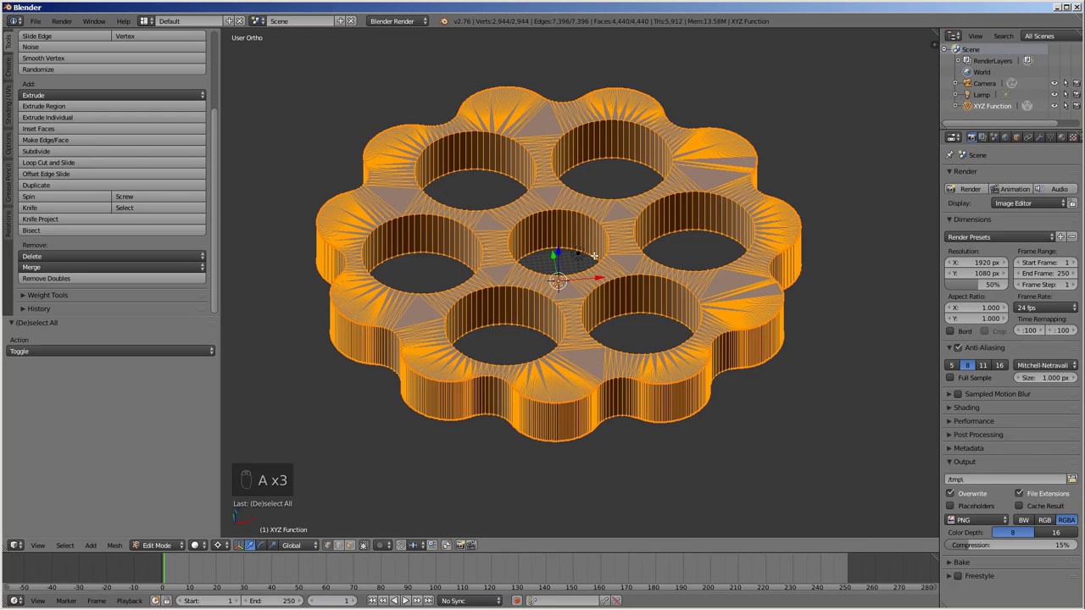
key(ctrl+n)
key(Tab)
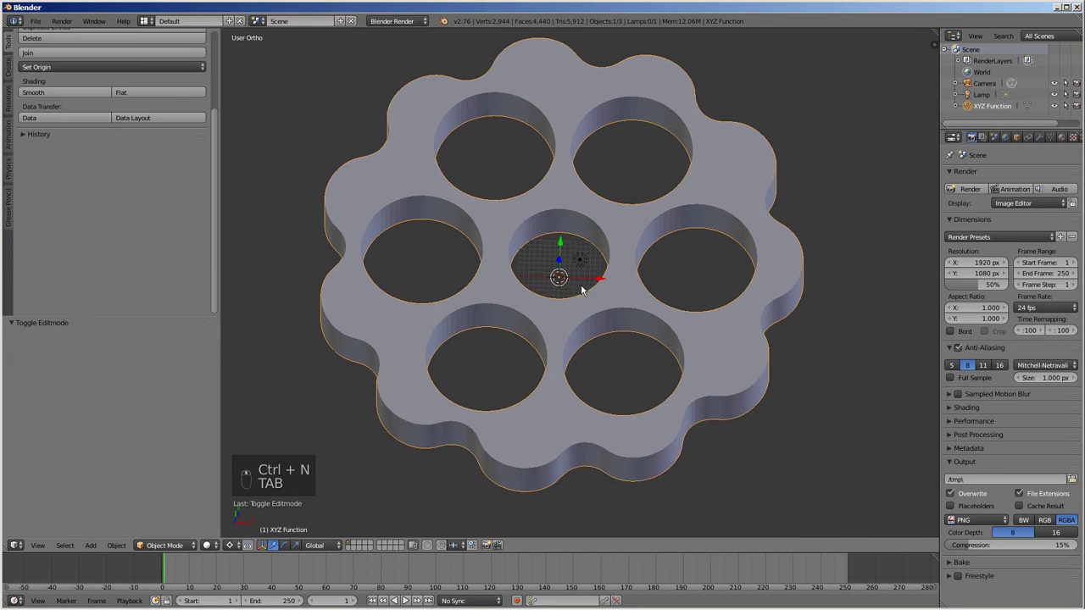
Step: Move the finished disk 3 units along negative X
key(KP_1)
key(KP_7)
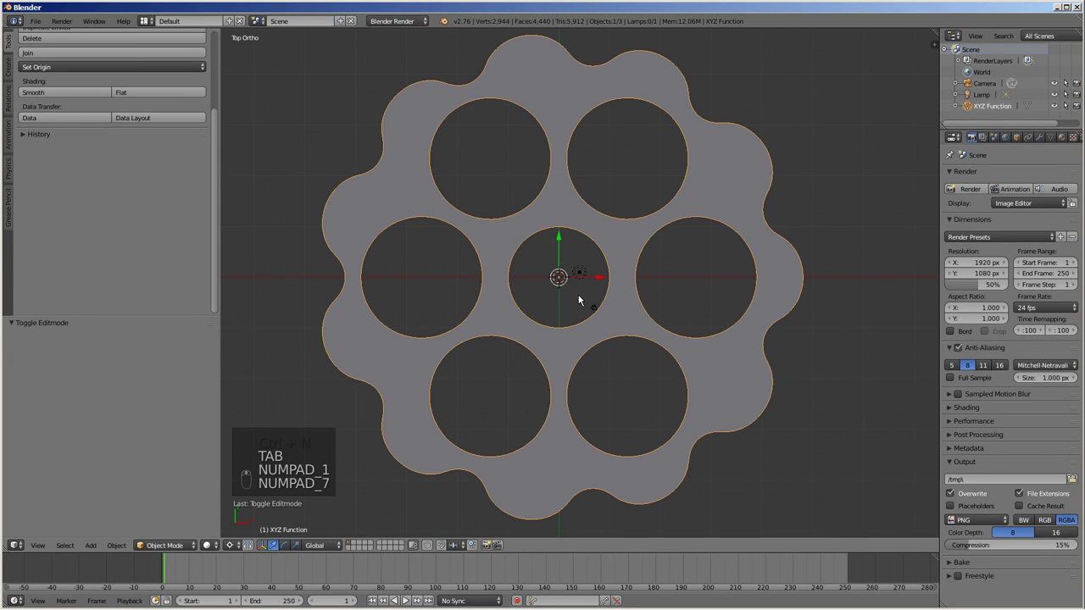
key(g)
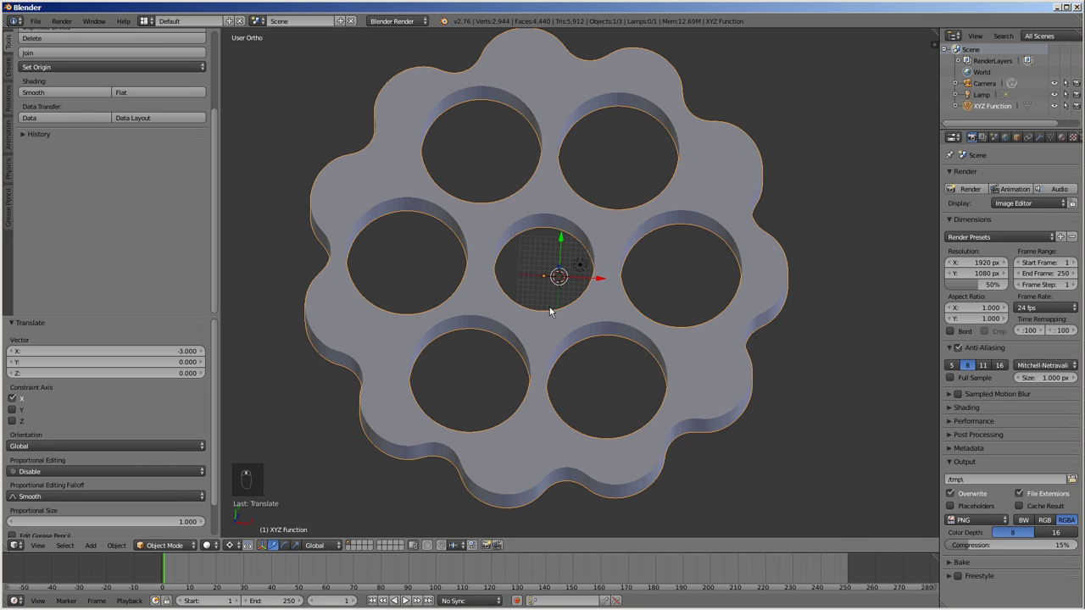
Step: Duplicate the central hole's wall and separate it into a new ring object
key(Tab)
click(356, 550)
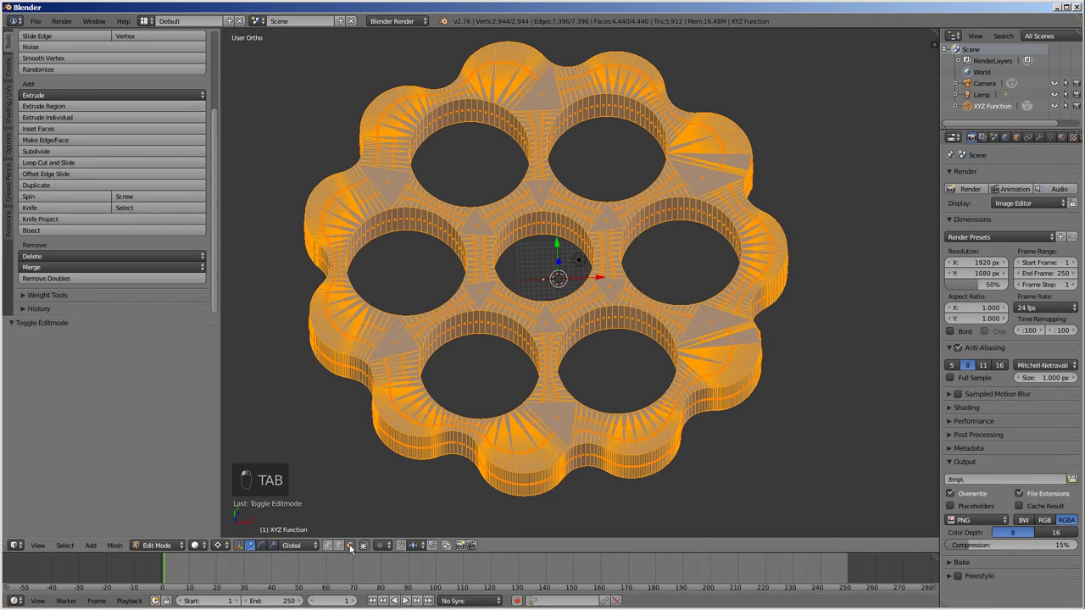
key(a)
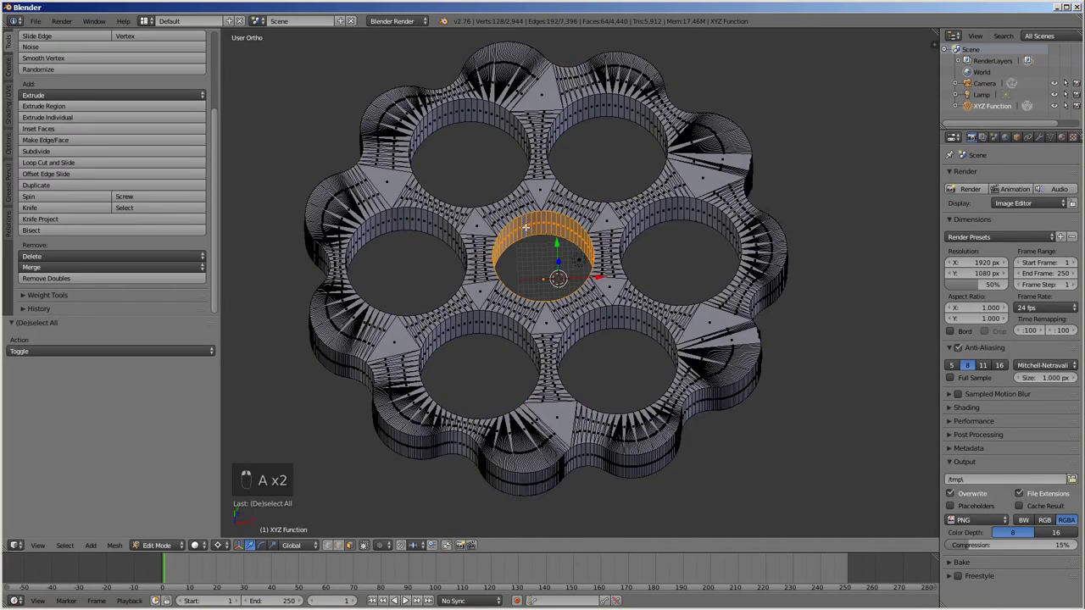
key(shift+d)
key(p)
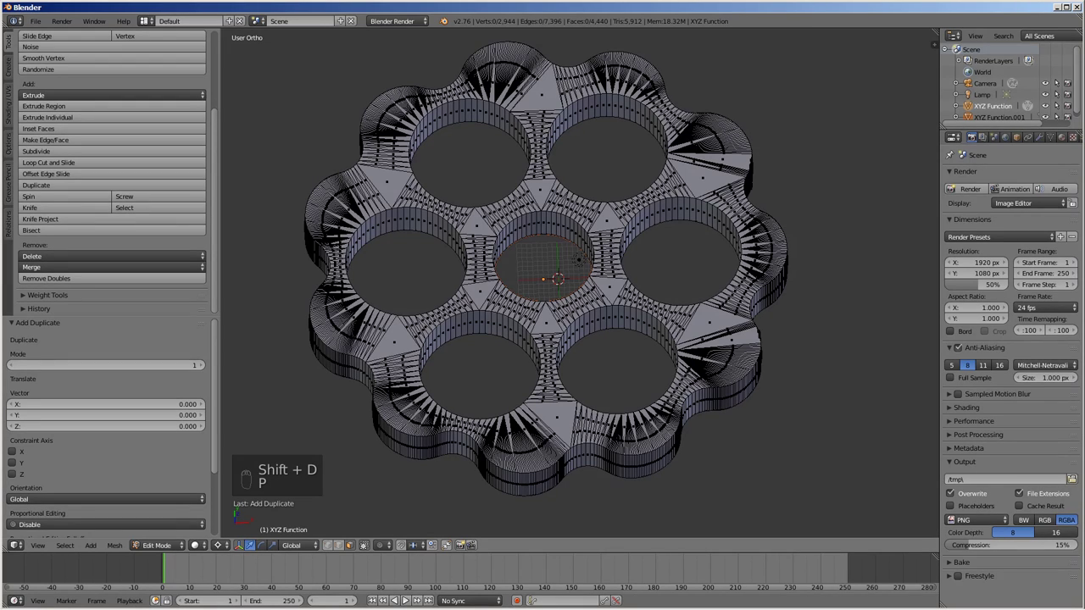
Step: Isolate the new ring object XYZ Function.001 on its own layer and begin editing its mesh
key(Tab)
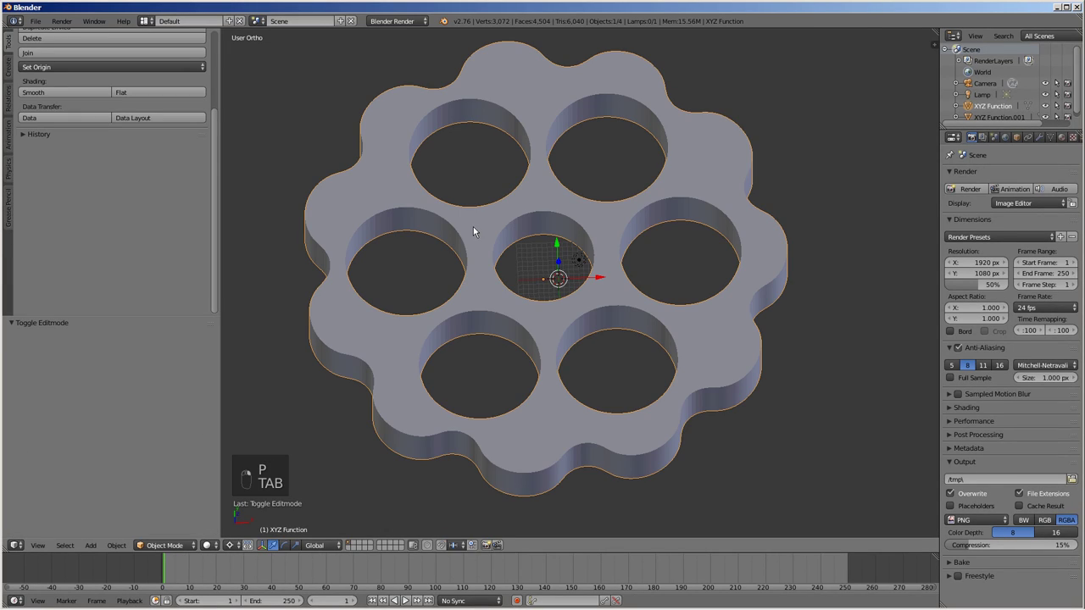
key(m)
key(Tab)
key(Tab)
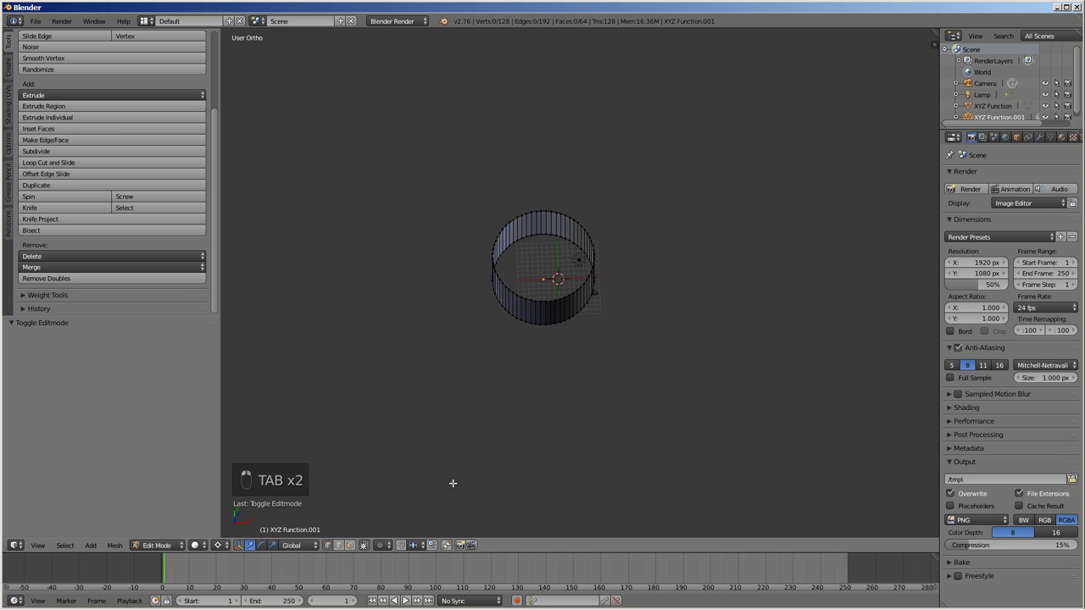
Step: Add a small circle, extrude it downward into a capped shaft and bridge it to the ring
key(shift+a)
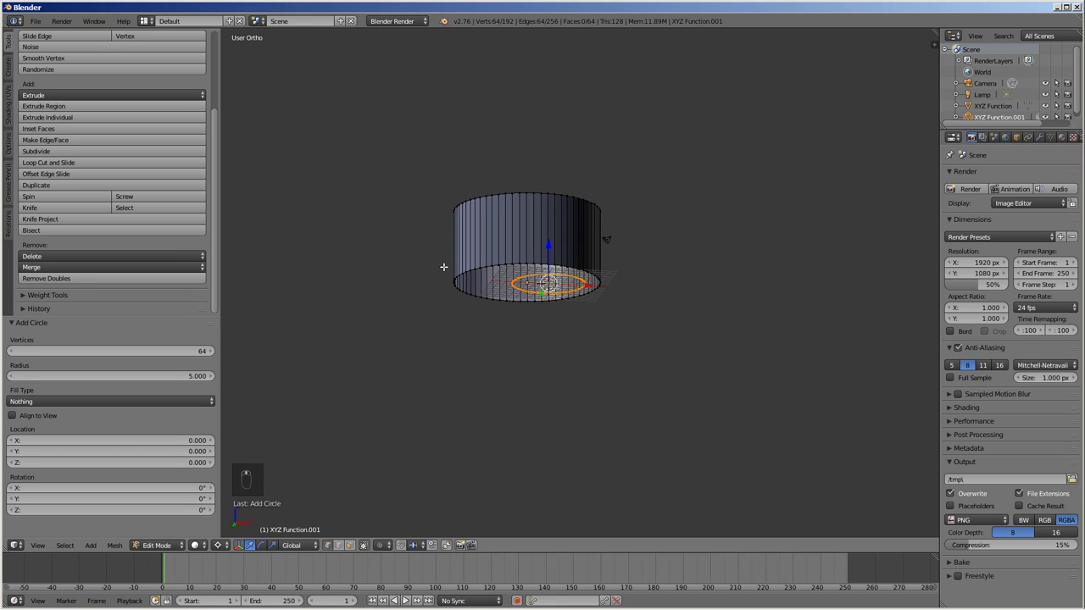
key(e)
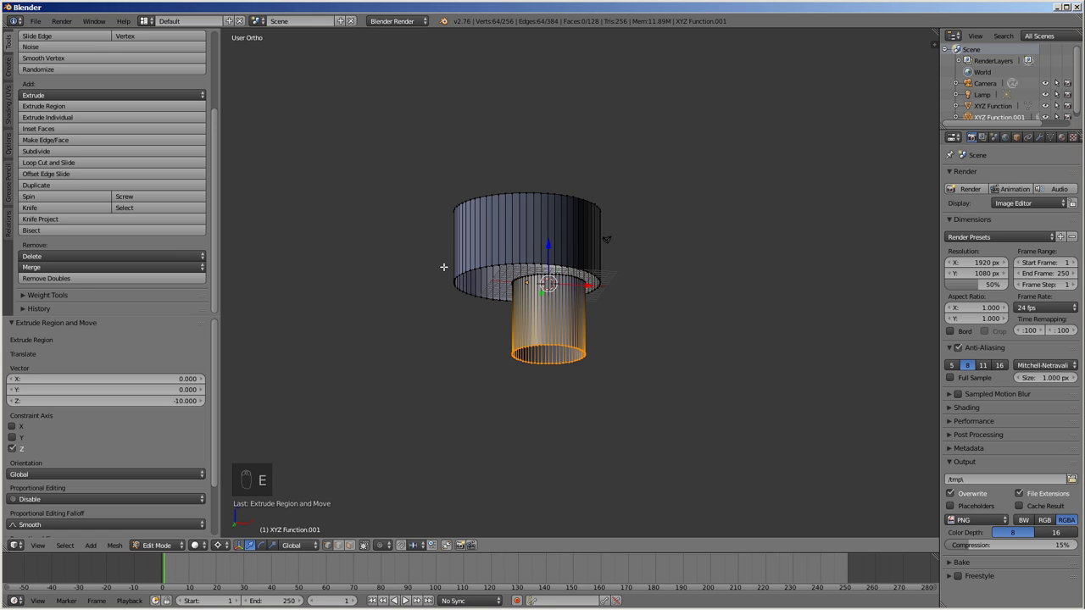
key(f)
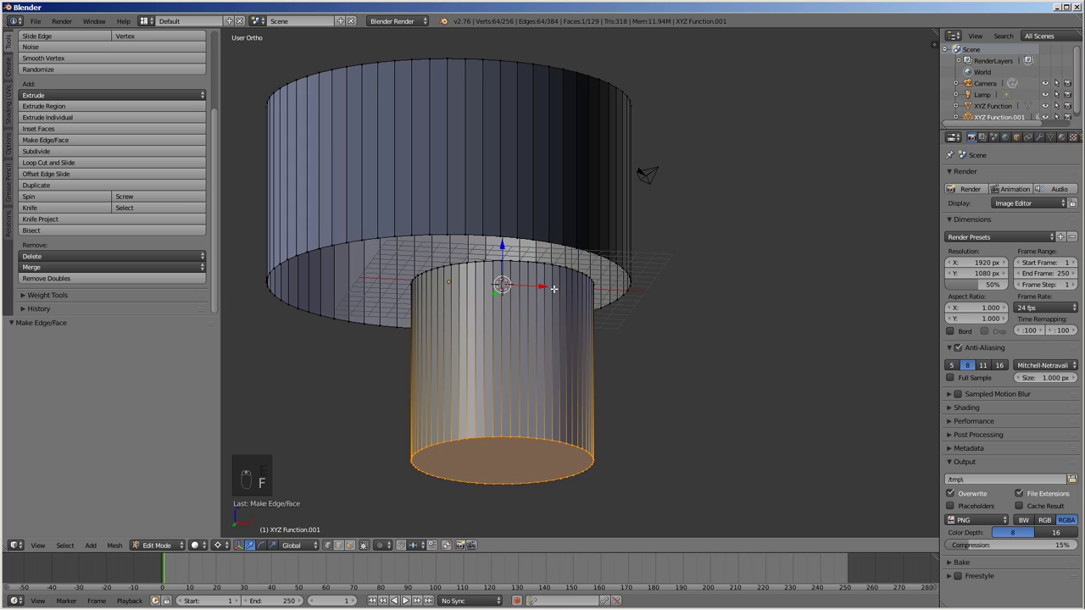
key(a)
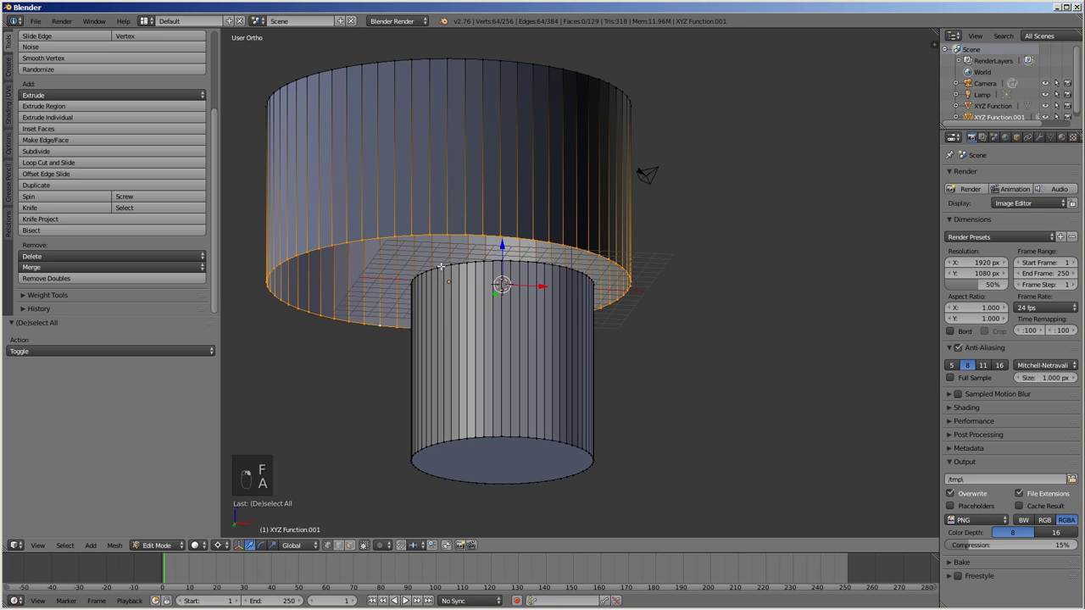
key(w)
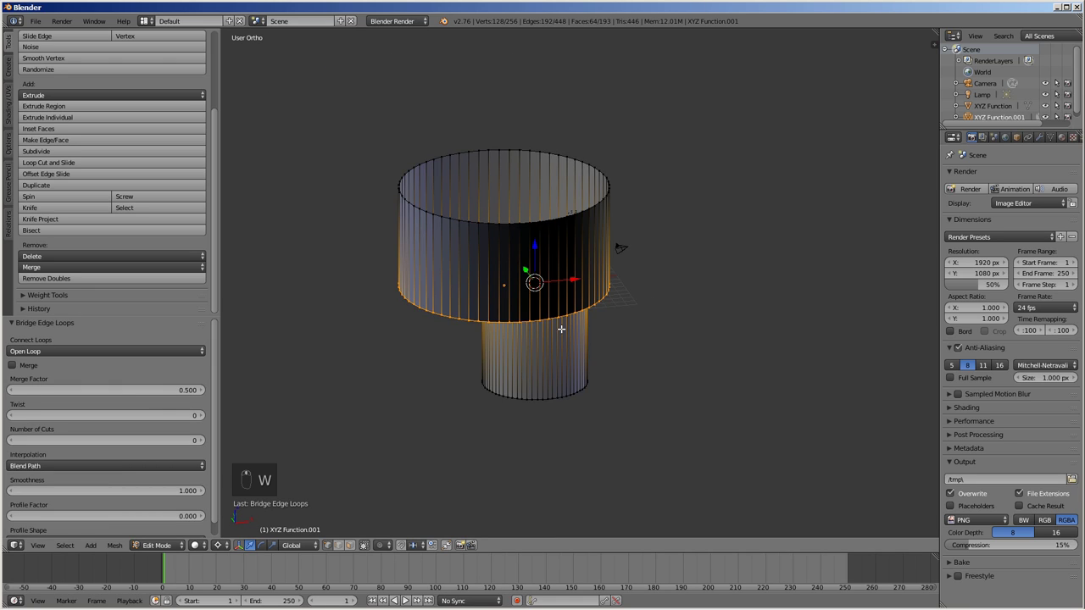
Step: Add a circle raised 10 on Z, extrude it 10 upward into a capped top shaft bridged to the cam
key(a)
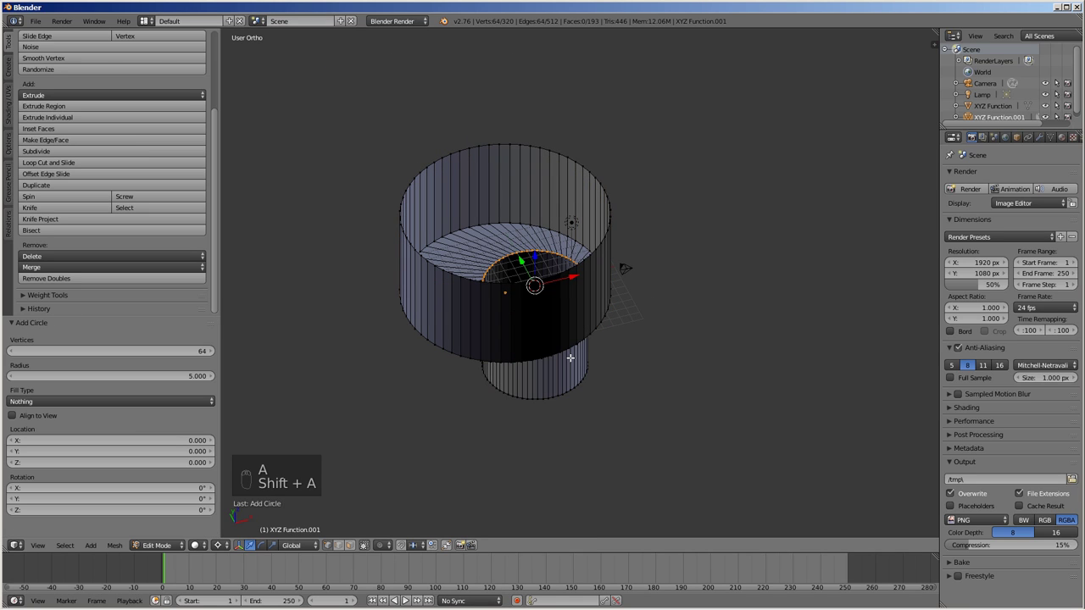
key(g)
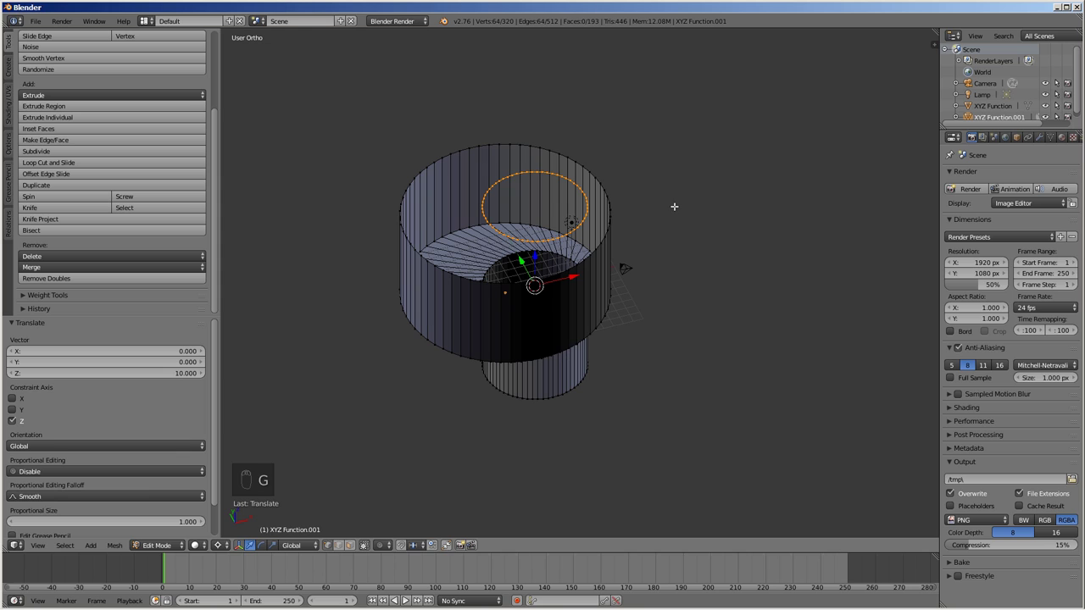
key(e)
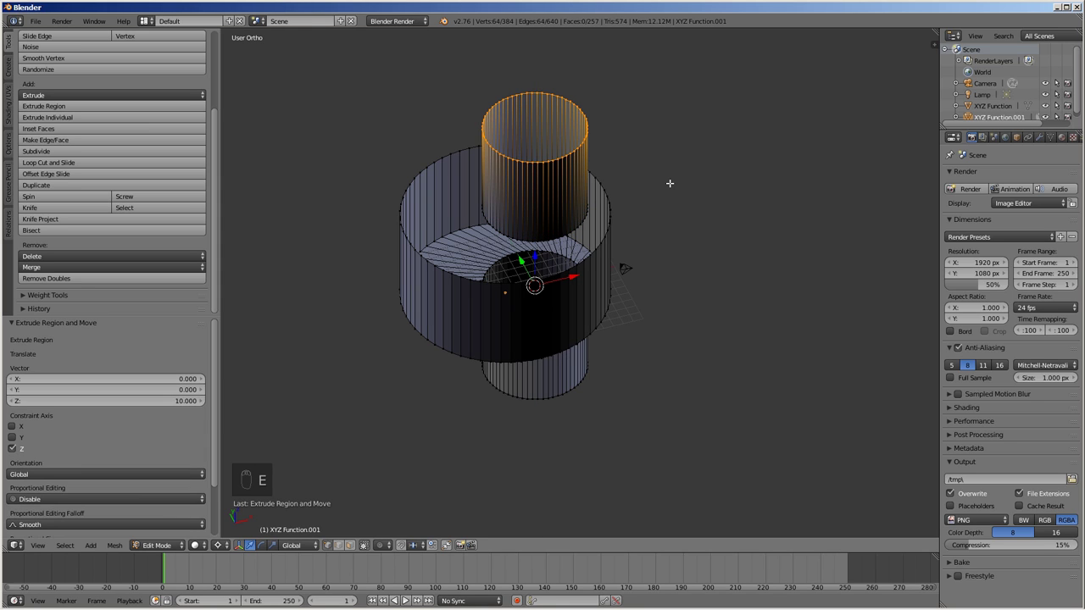
key(f)
key(a)
key(a)
key(w)
Step: Recalculate the cam's normals and set its origin to the 3D cursor
key(a)
key(a)
key(ctrl+n)
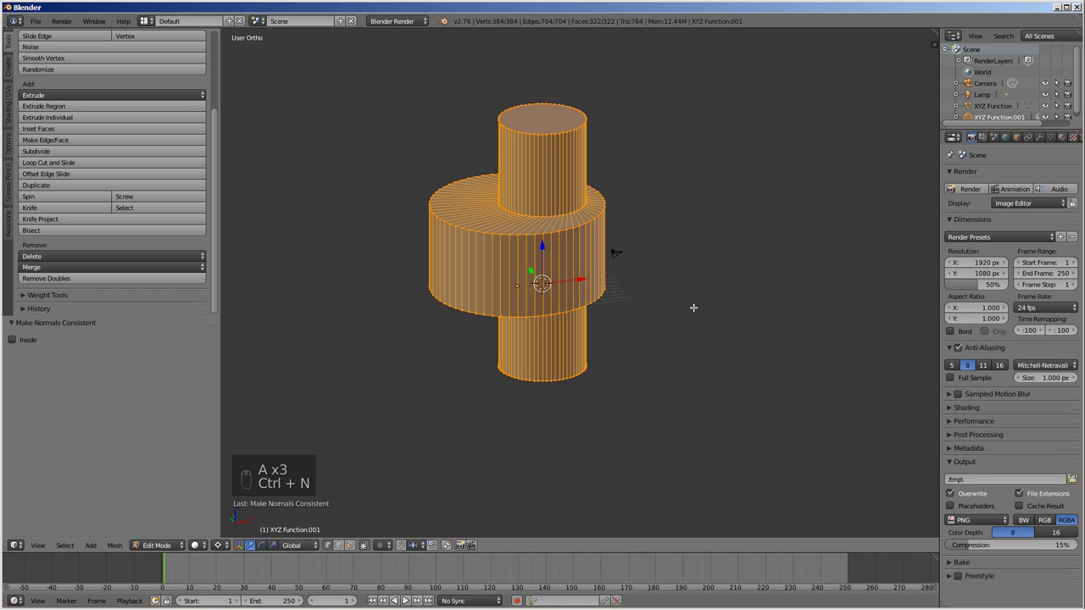
key(Tab)
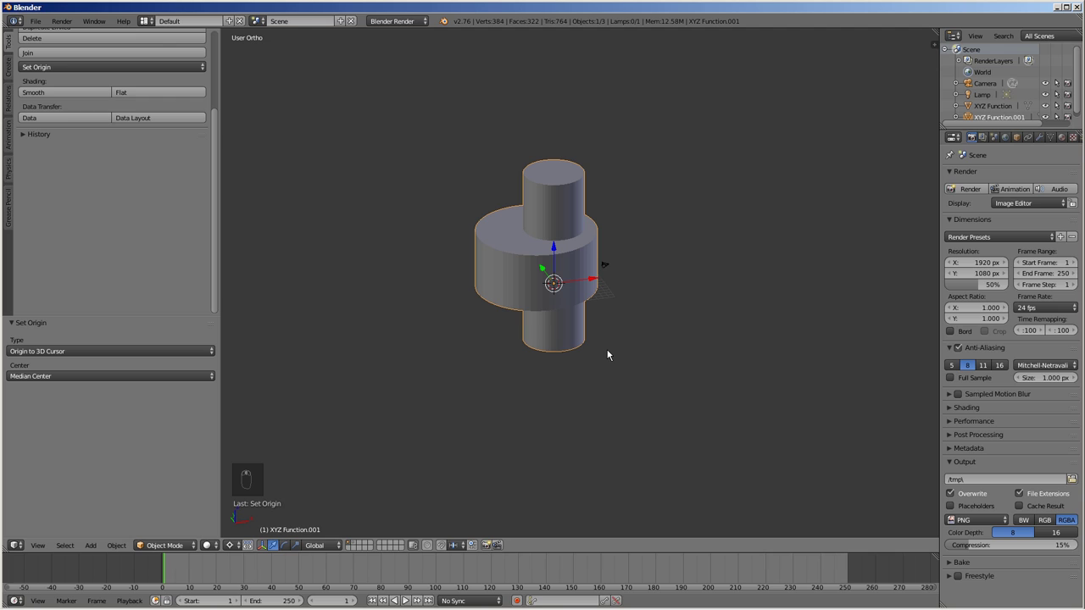
Step: Add a circle 50 units out on X and extrude it into a capped pin cylinder
key(shift+a)
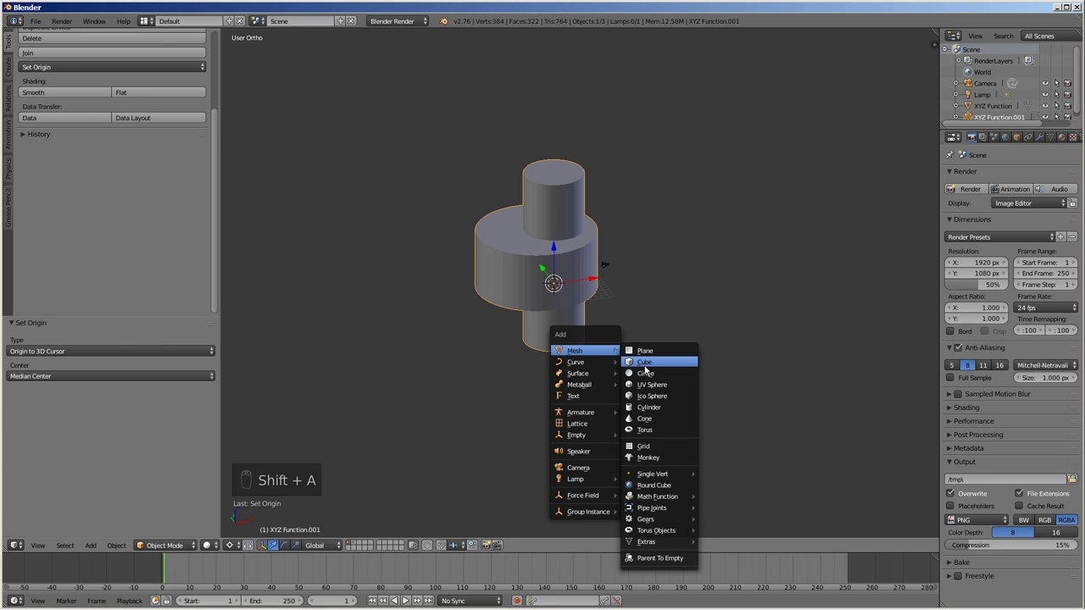
key(g)
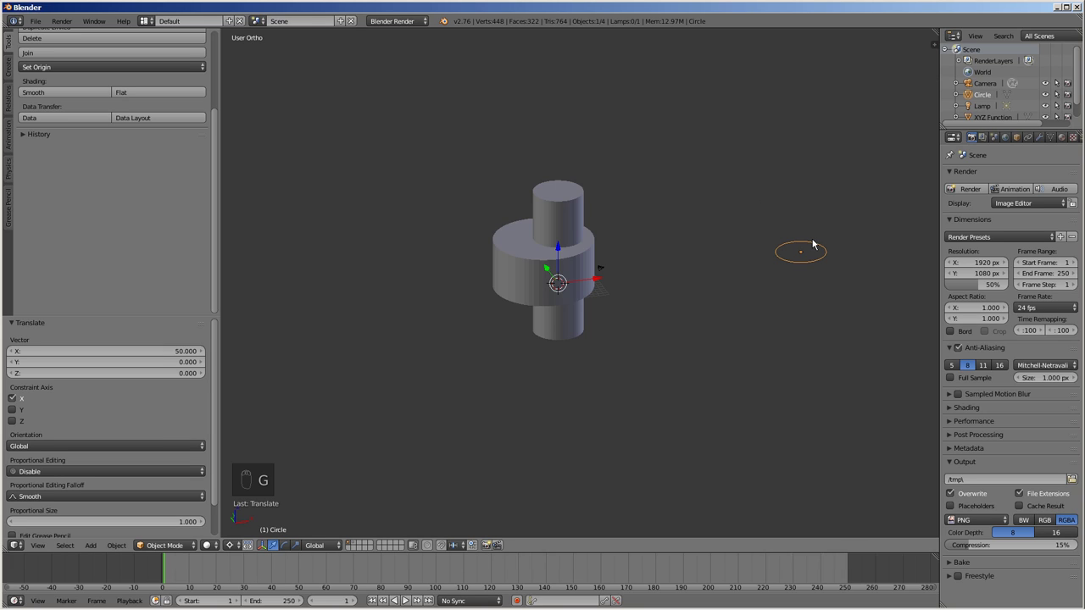
key(Tab)
key(e)
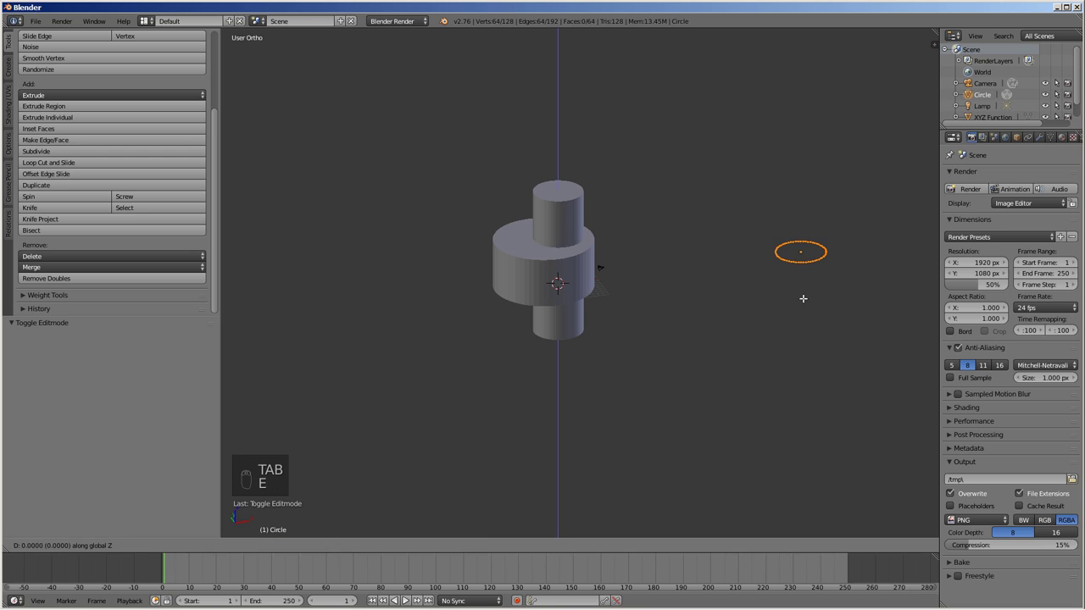
key(f)
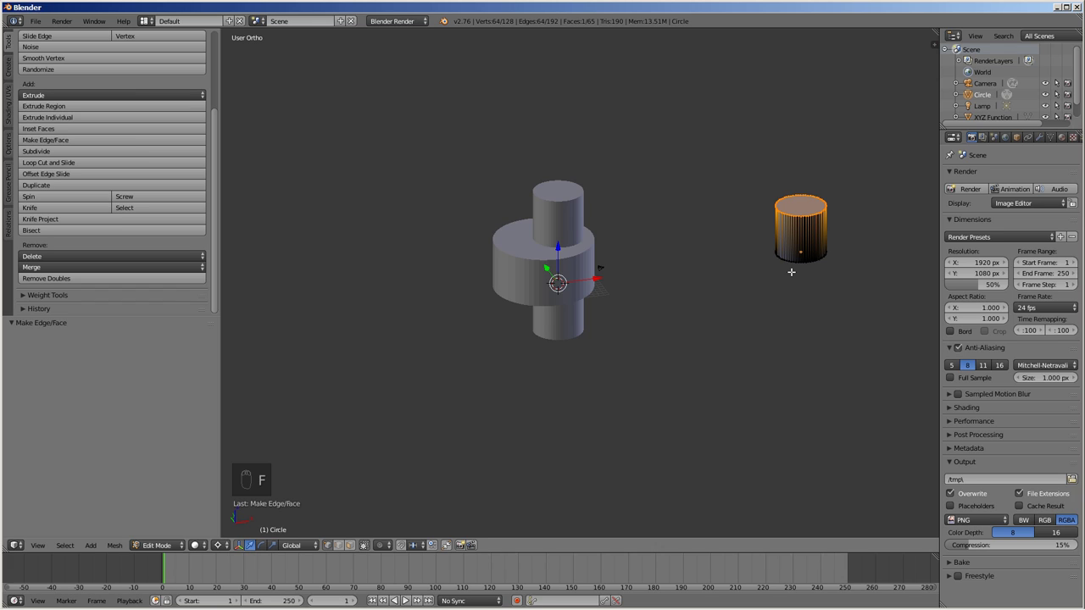
key(a)
Step: Spin-duplicate the pin around the centre to form a ring of twelve pins
key(a)
key(shift+d)
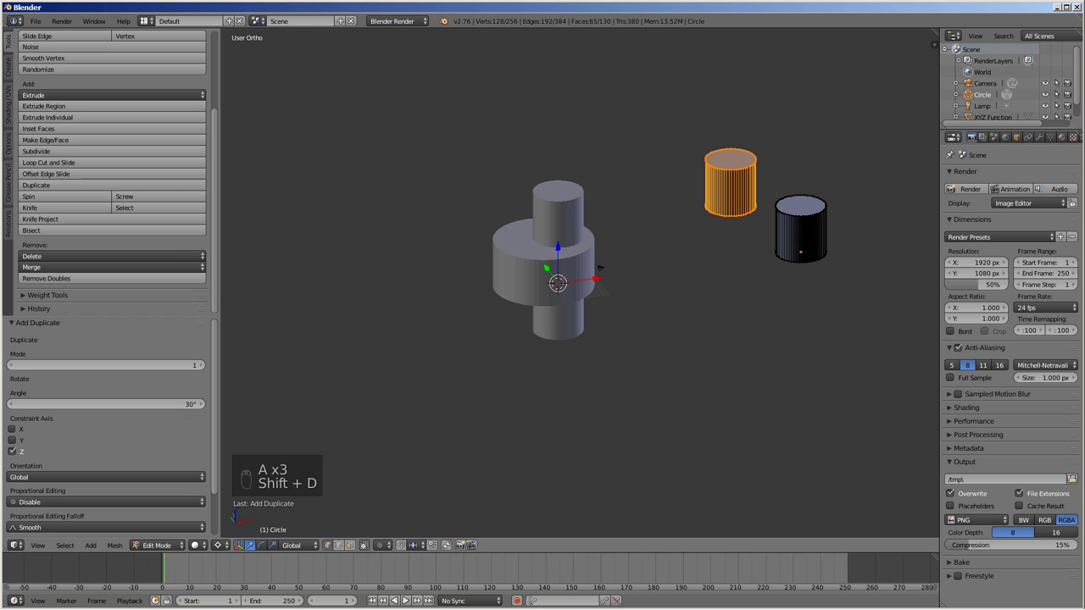
key(a)
key(a)
key(shift+d)
key(a)
key(a)
key(shift+d)
key(shift+d)
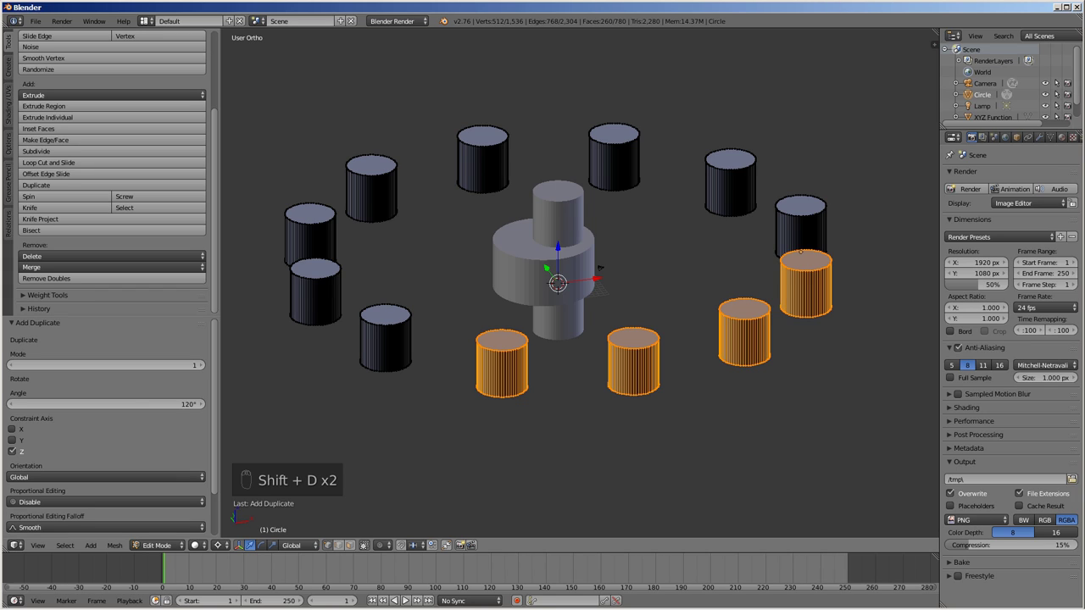
Step: Add a large circle and scale it to surround the ring of pins
key(a)
key(shift+a)
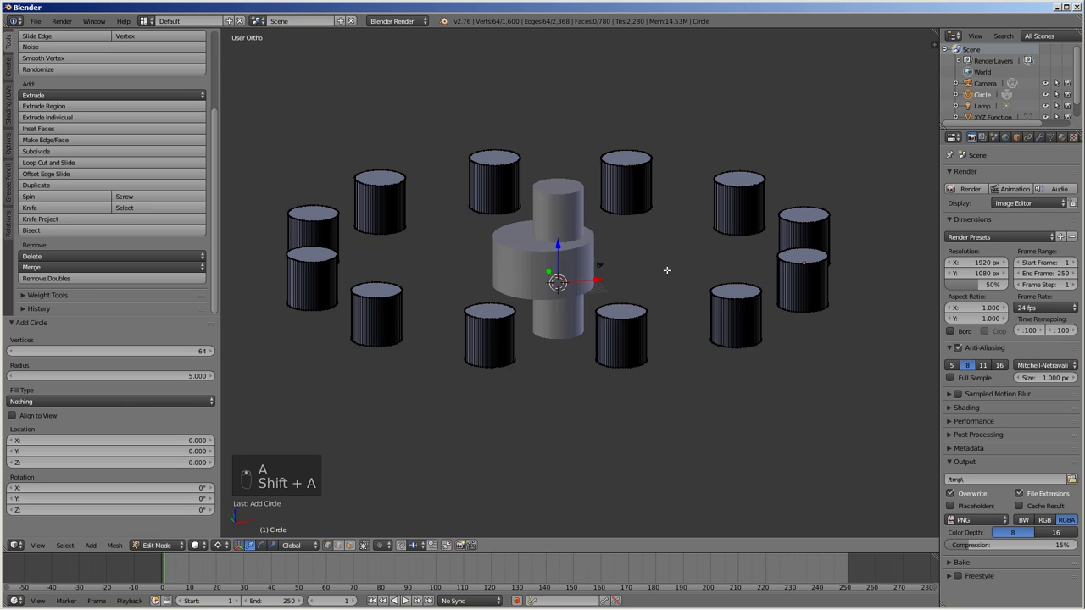
key(shift+a)
key(s)
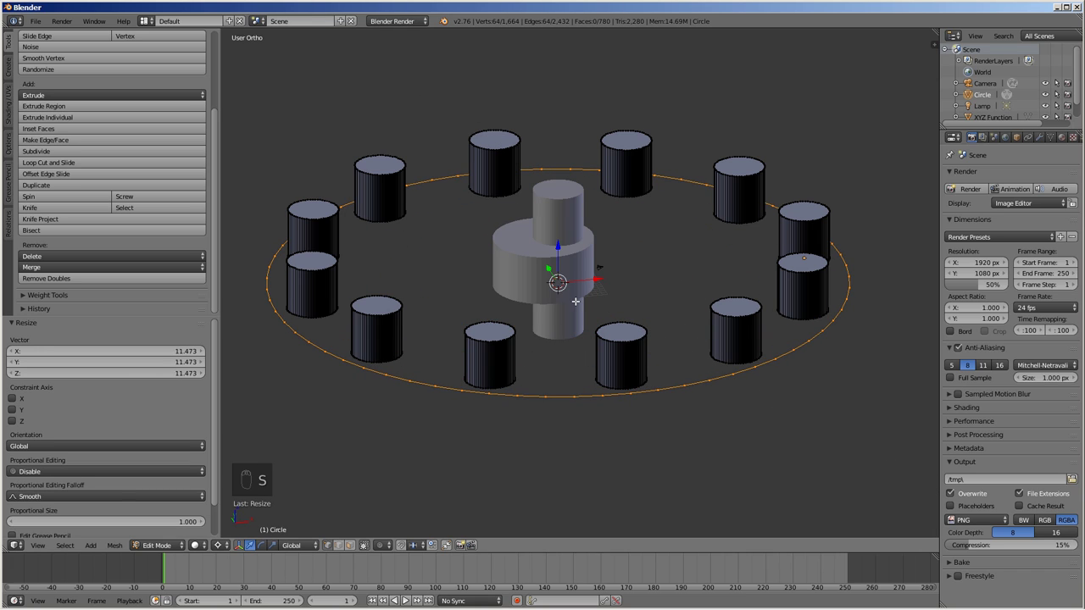
key(KP_1)
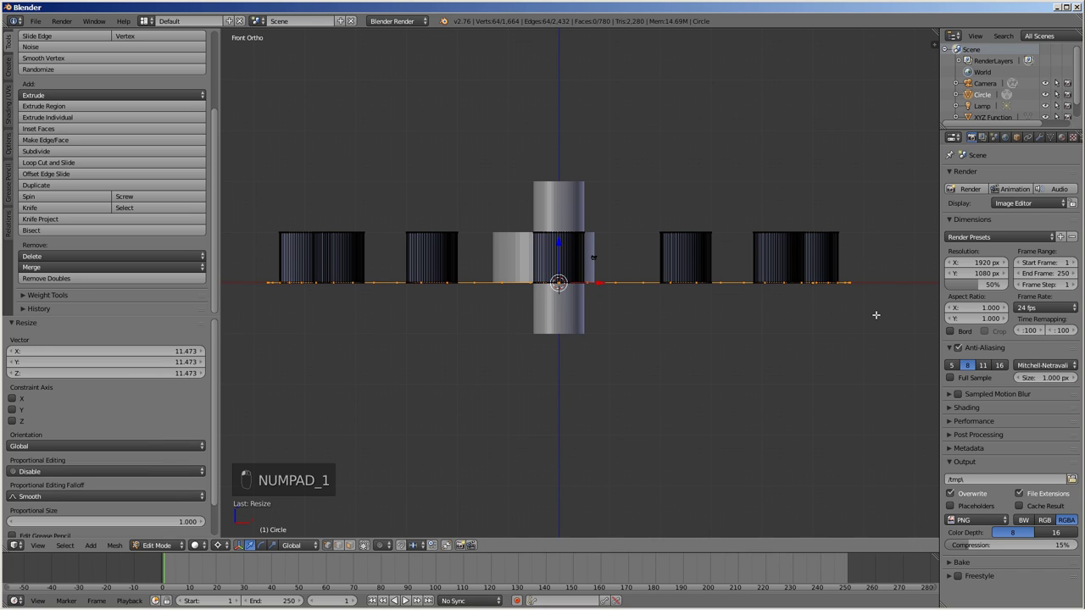
key(a)
Step: Fill the circle into a plate, extrude it 10 down, bridge its wall and recalculate normals
key(b)
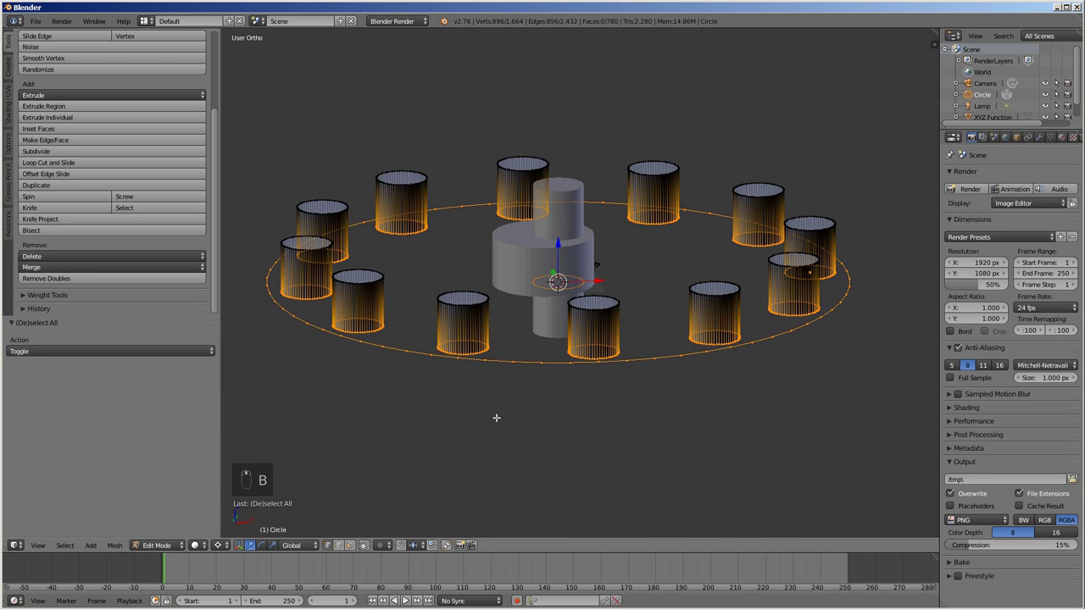
key(alt+f)
key(a)
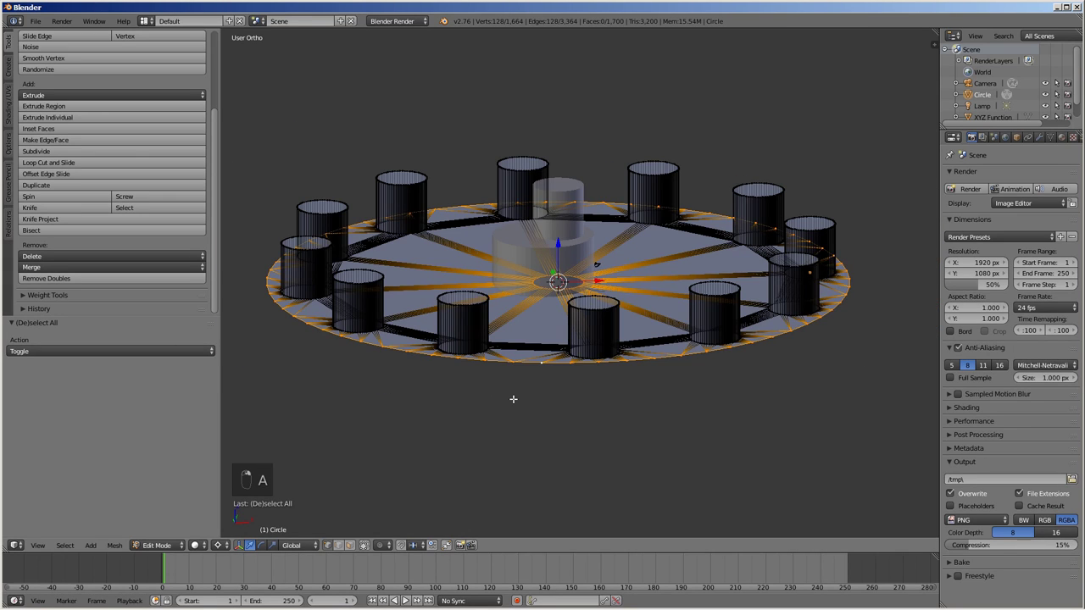
key(e)
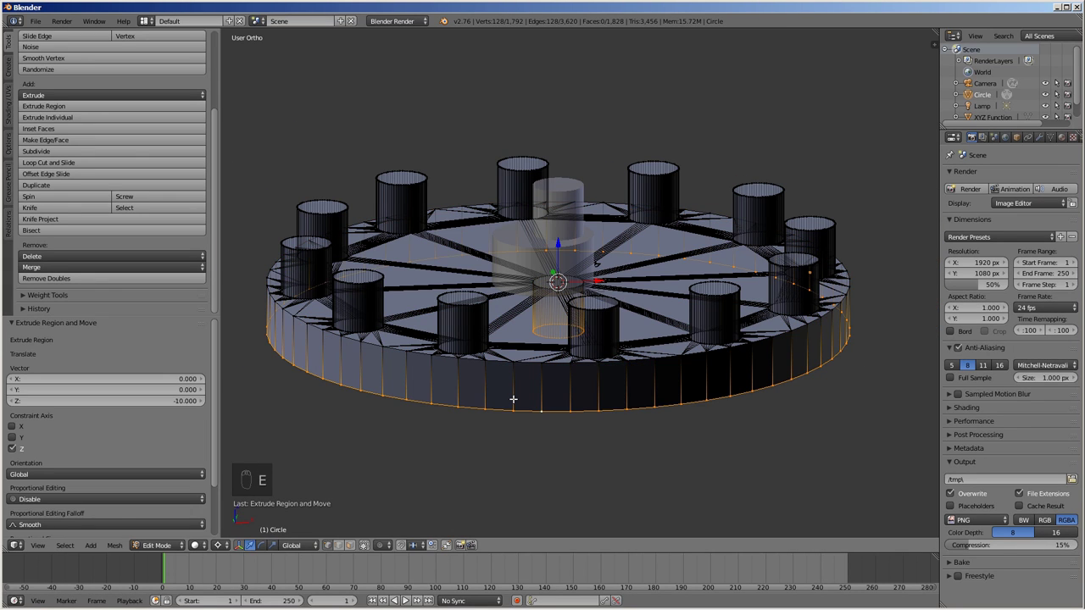
key(w)
click(572, 402)
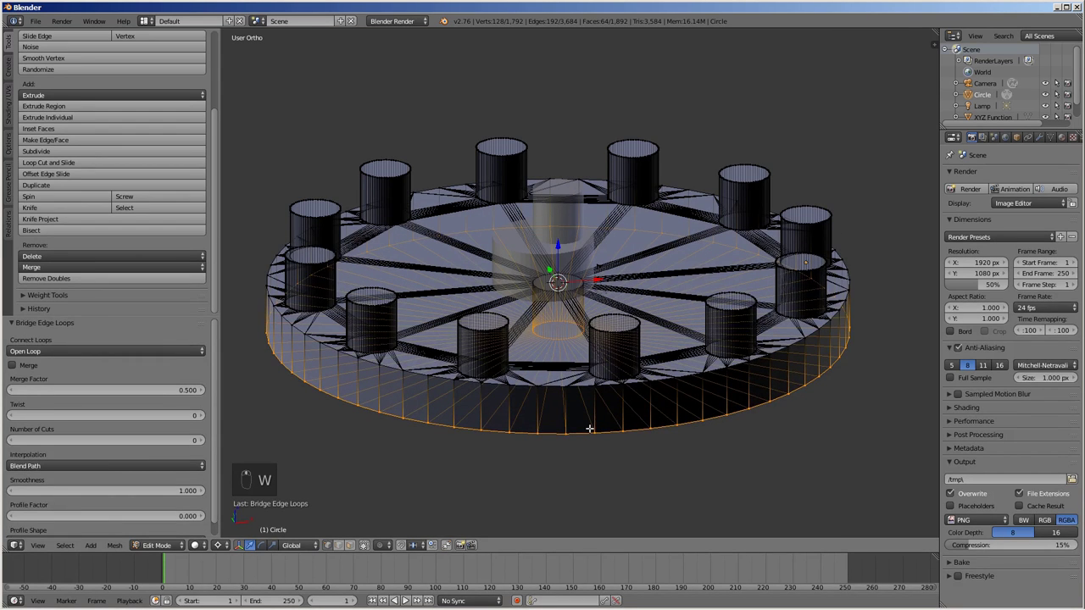
key(a)
key(a)
key(ctrl+n)
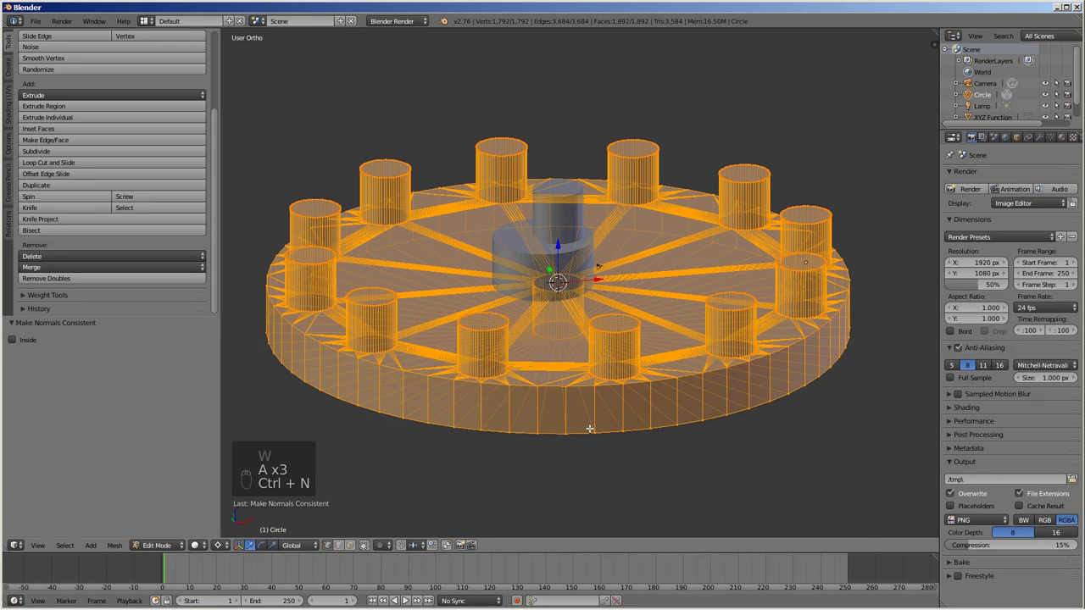
Step: Leave housing edit mode and move the cycloid disk onto the housing's layer
key(Tab)
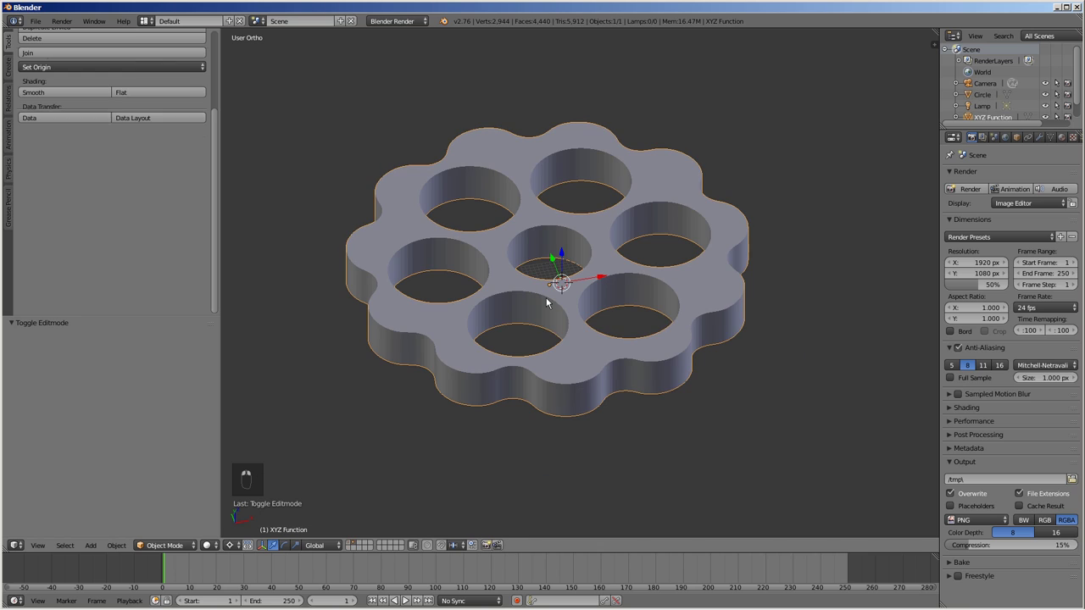
key(m)
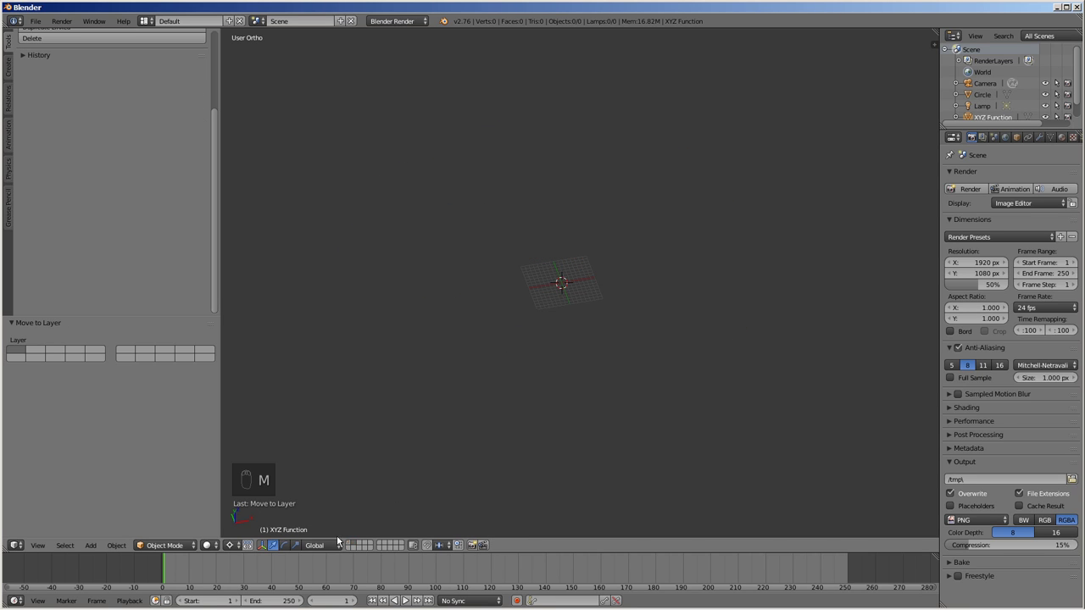
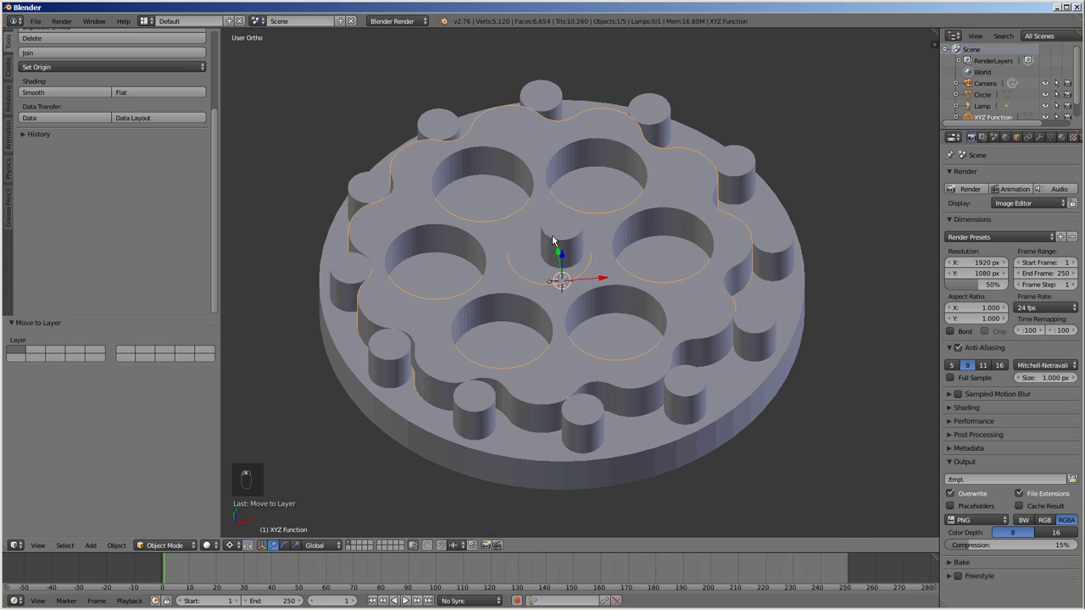
Step: Keyframe the cam's rotation at frame 1 and a 3960° Z rotation at frame 250
drag(560, 243, 1010, 235)
key(i)
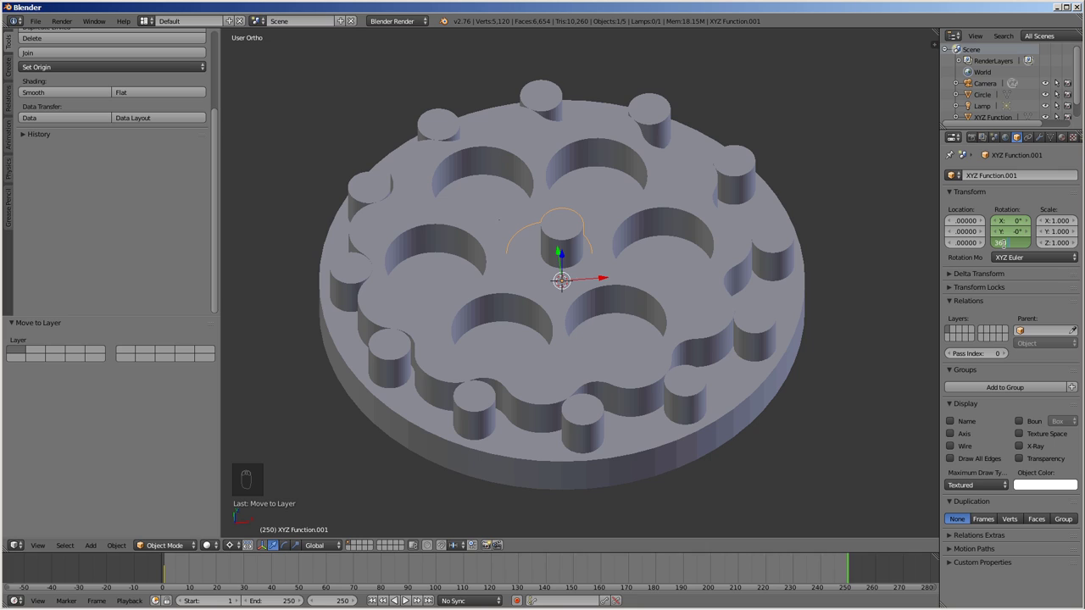
key(1)
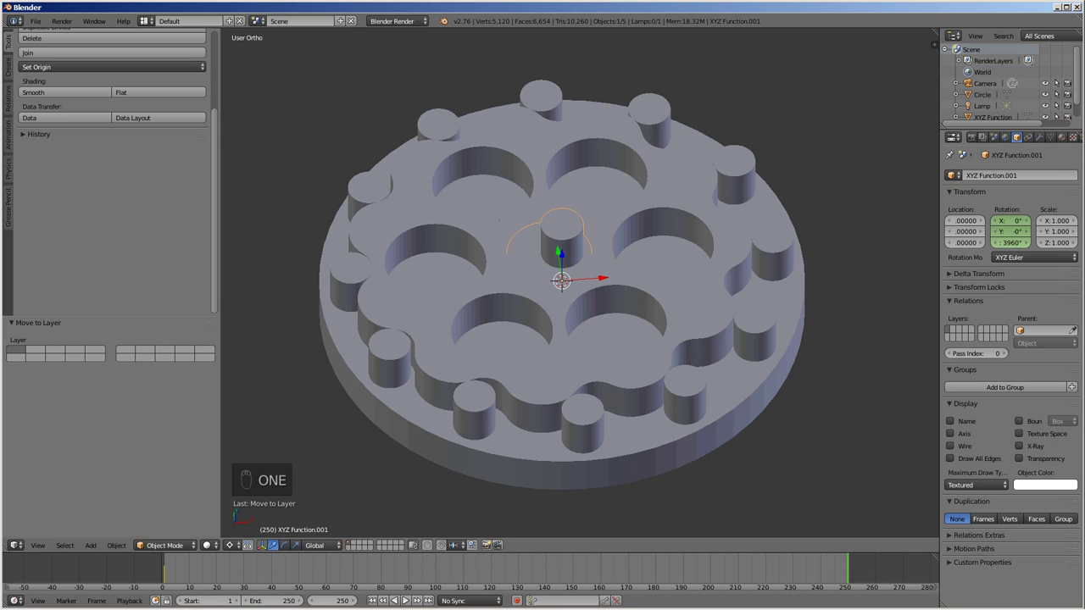
key(i)
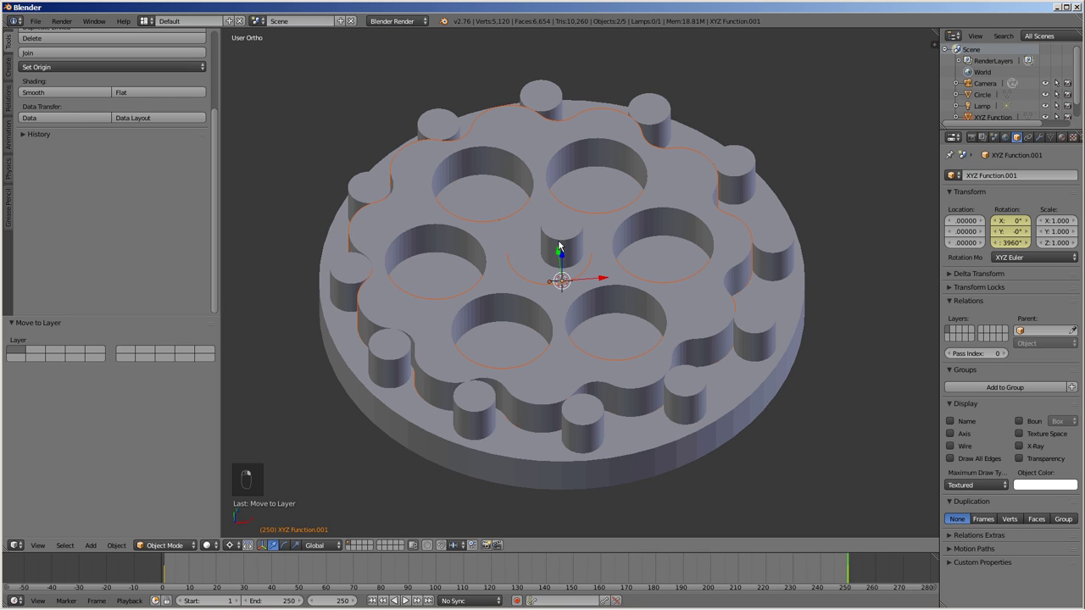
Step: Parent the disk to the cam, keyframe its Z rotation from 0 to -360, and play the animation
key(ctrl+p)
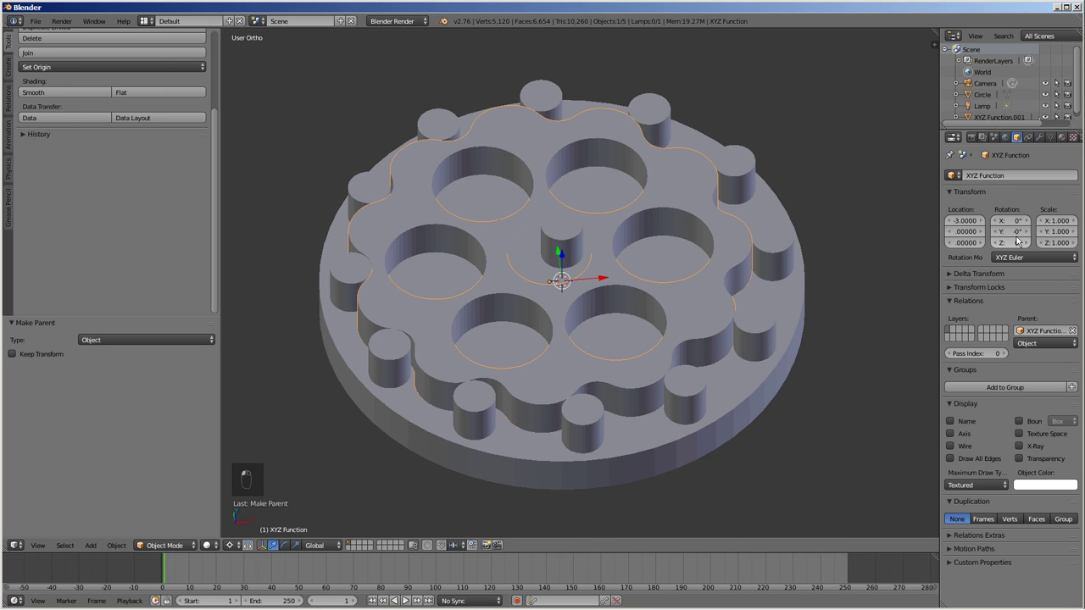
key(i)
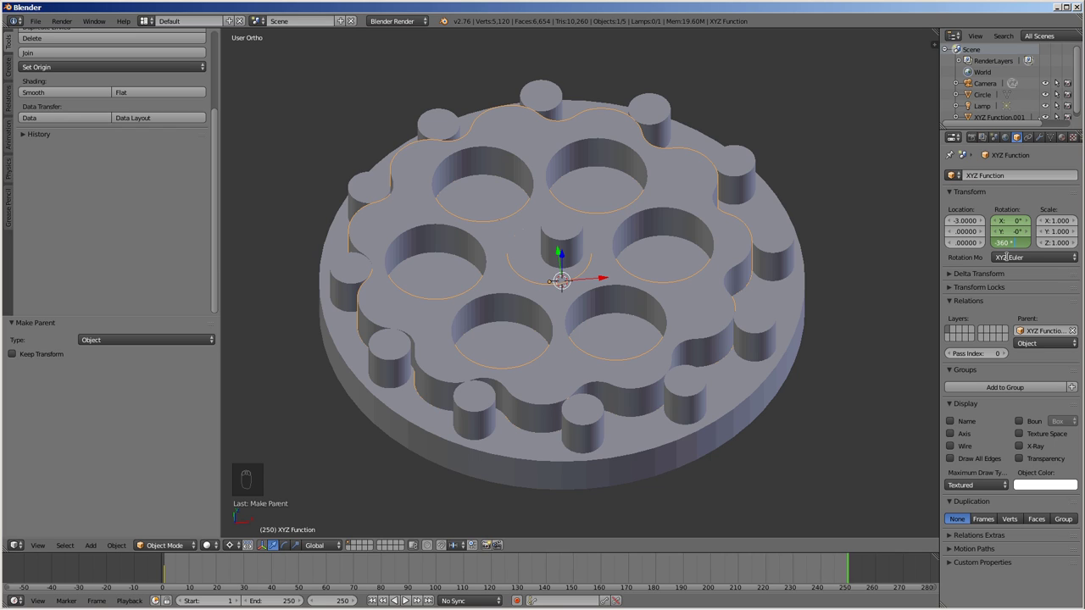
key(1)
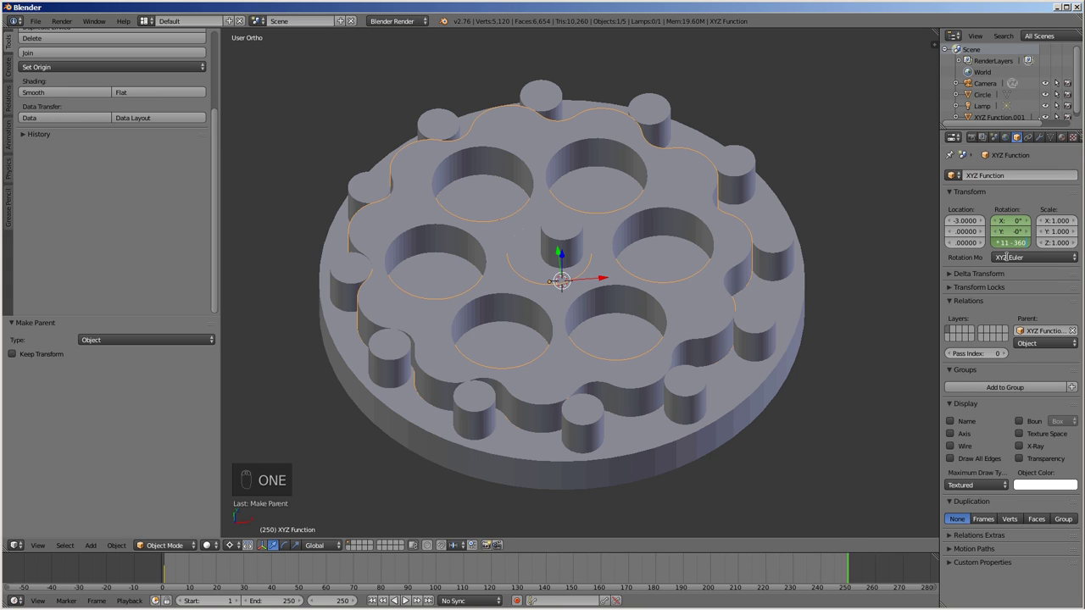
key(i)
Step: View the drive from above, stop playback, and switch to an empty layer
drag(375, 606, 442, 536)
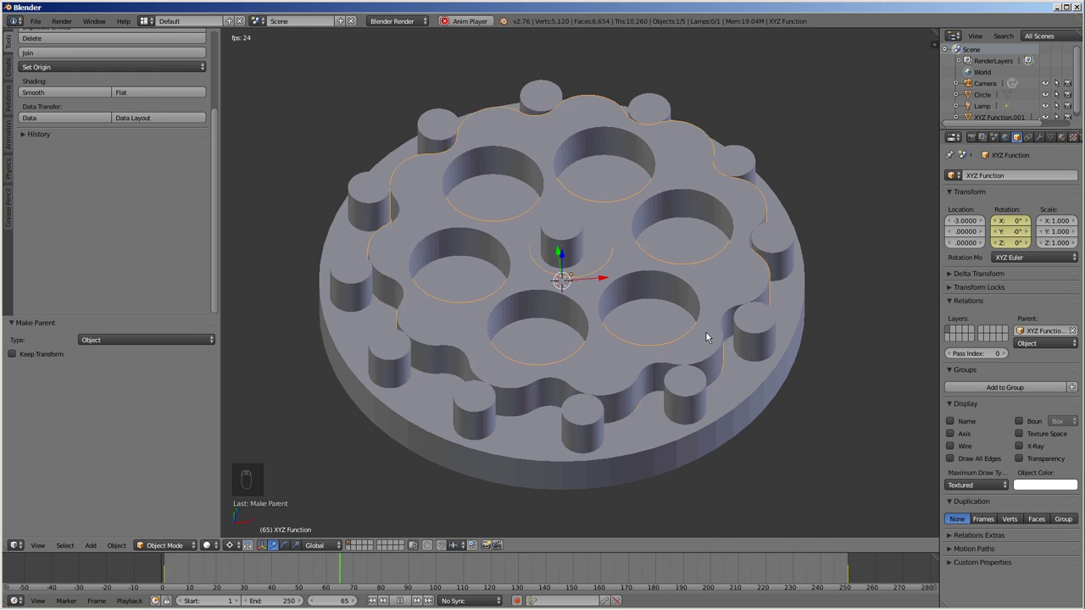
click(713, 356)
middle_click(710, 363)
key(KP_1)
key(KP_7)
key(z)
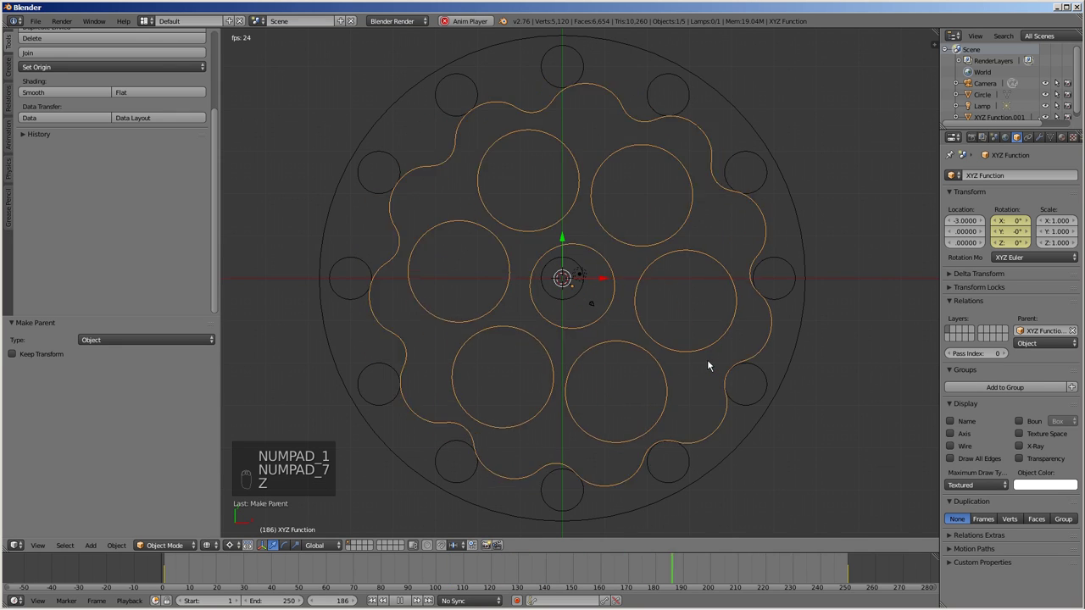
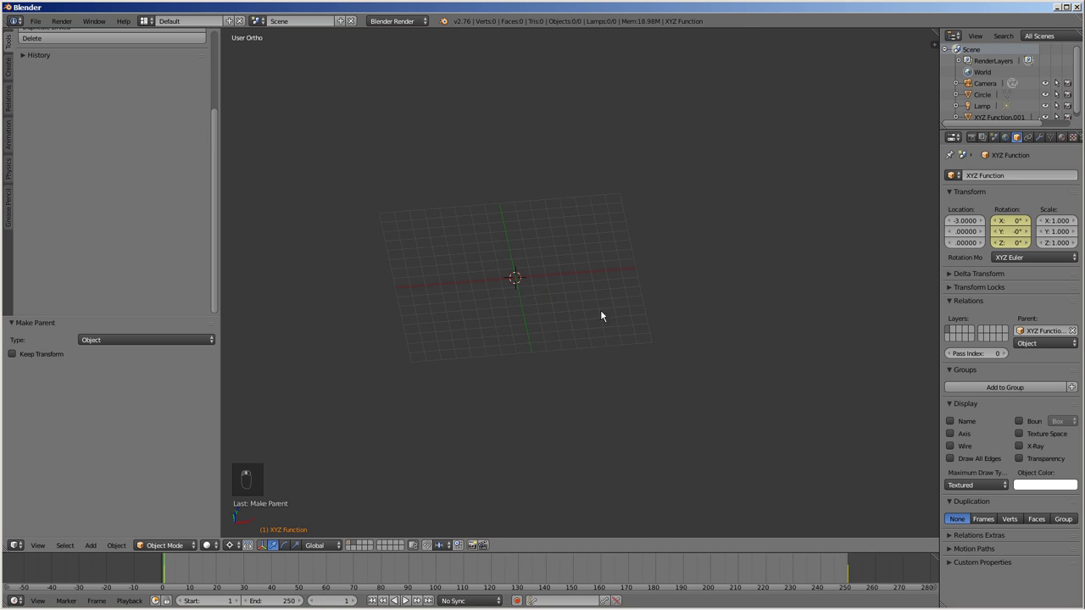
Step: Add a circle offset along X and spin-duplicate it at 60° into a ring of six
key(shift+a)
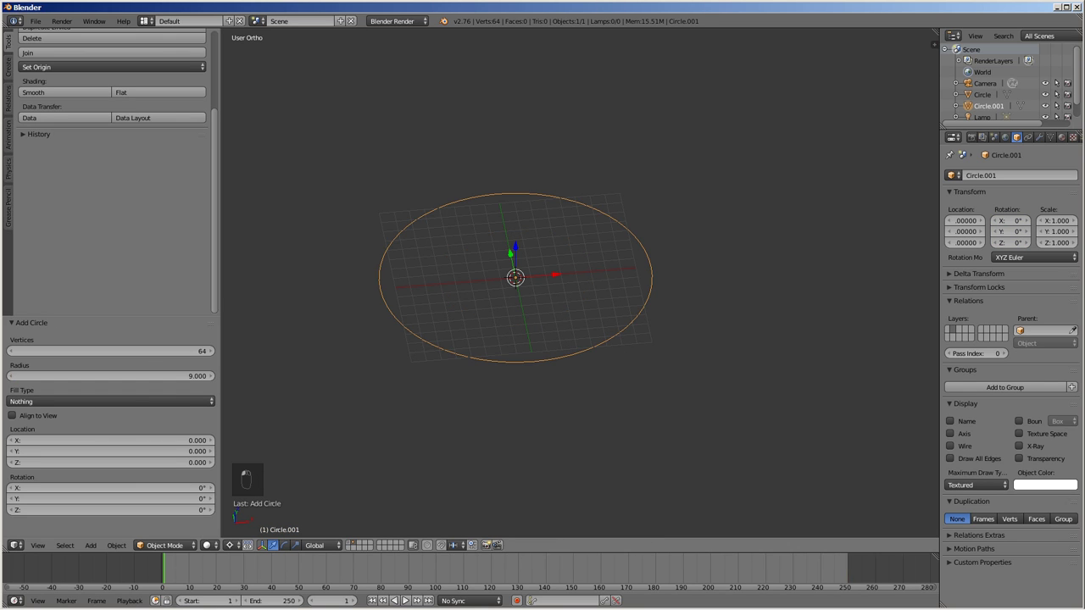
key(g)
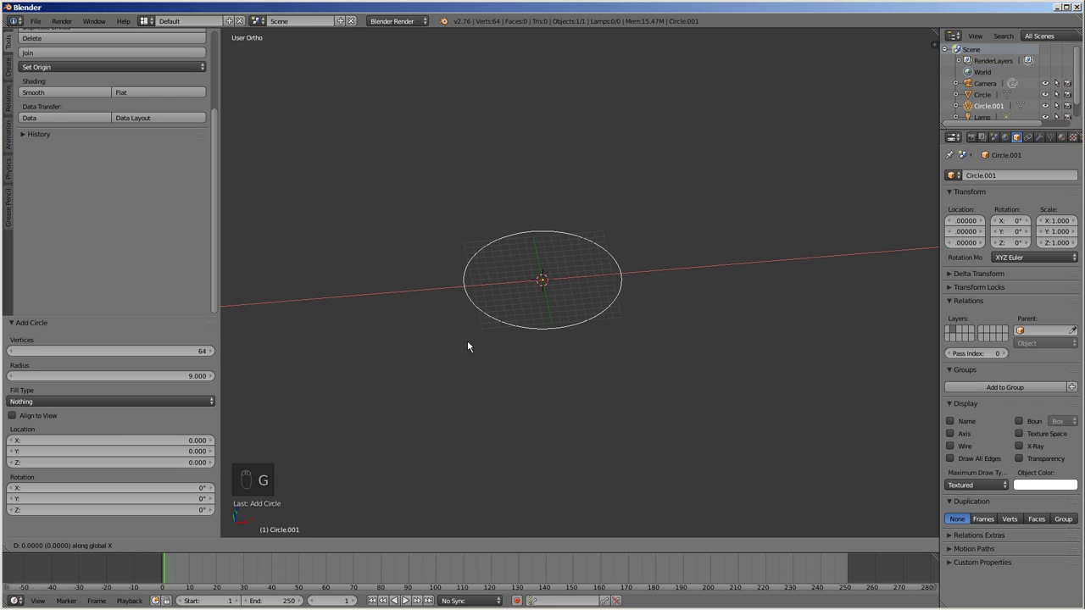
key(Tab)
key(shift+d)
key(shift+d)
key(shift+d)
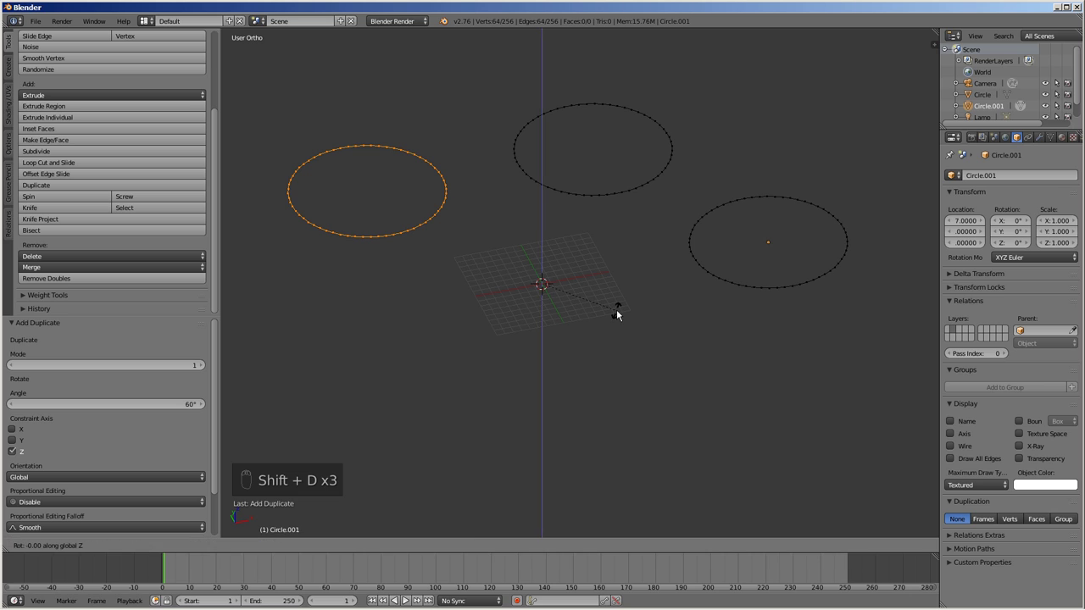
key(shift+d)
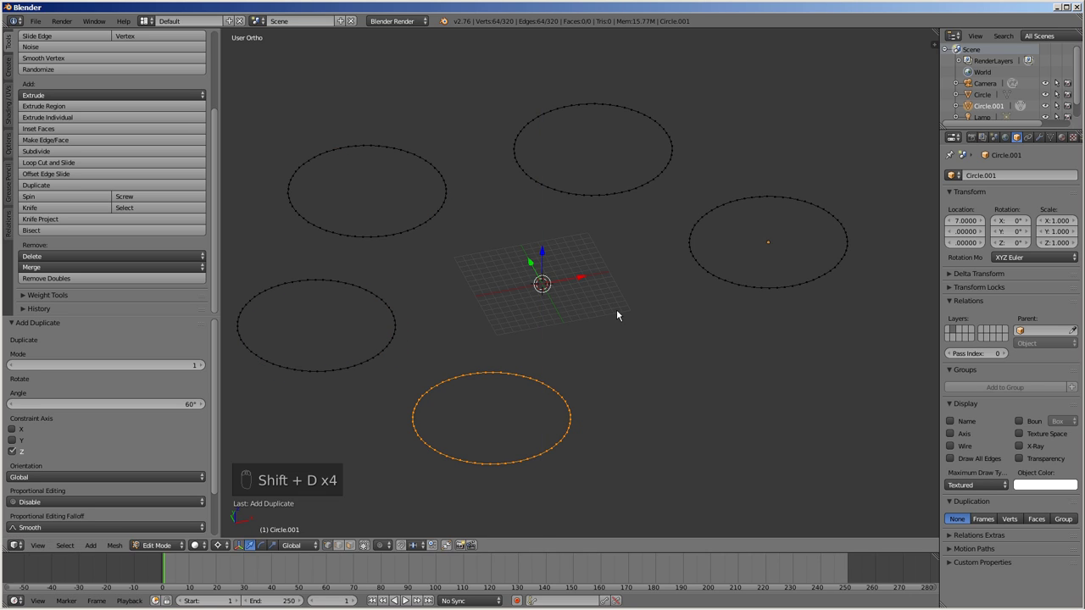
key(shift+d)
Step: Extrude the six circles up 10 into capped cylinders and add a smaller centre circle
key(a)
key(a)
key(e)
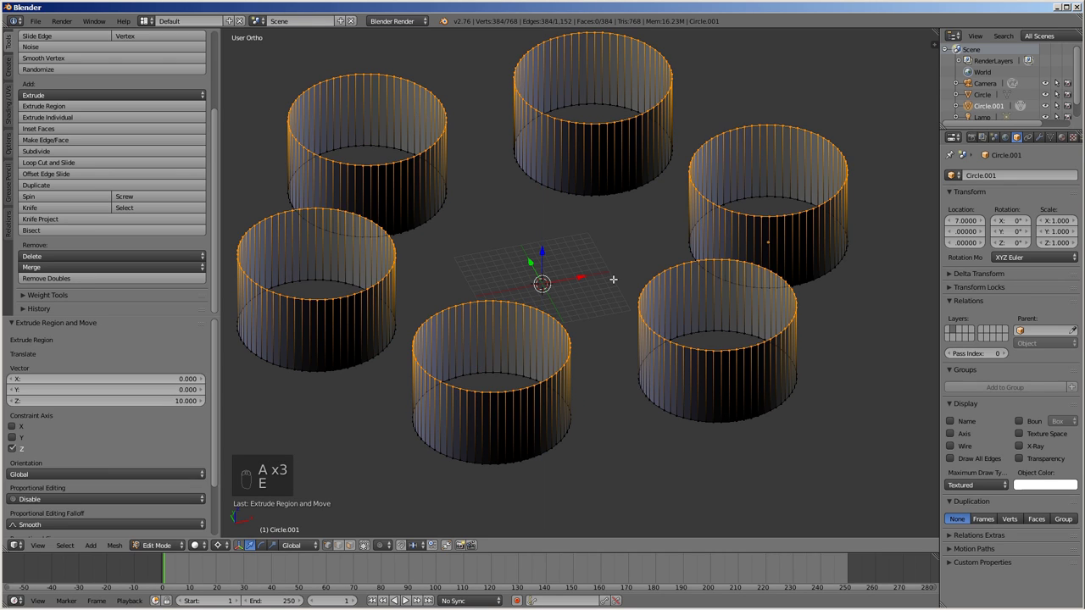
key(f)
key(a)
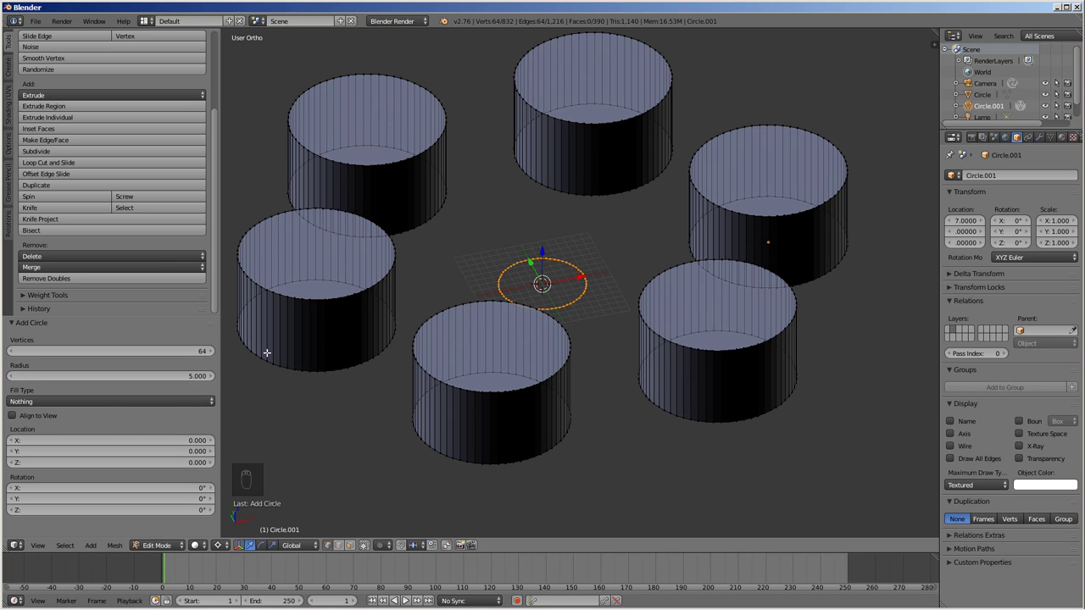
key(shift+a)
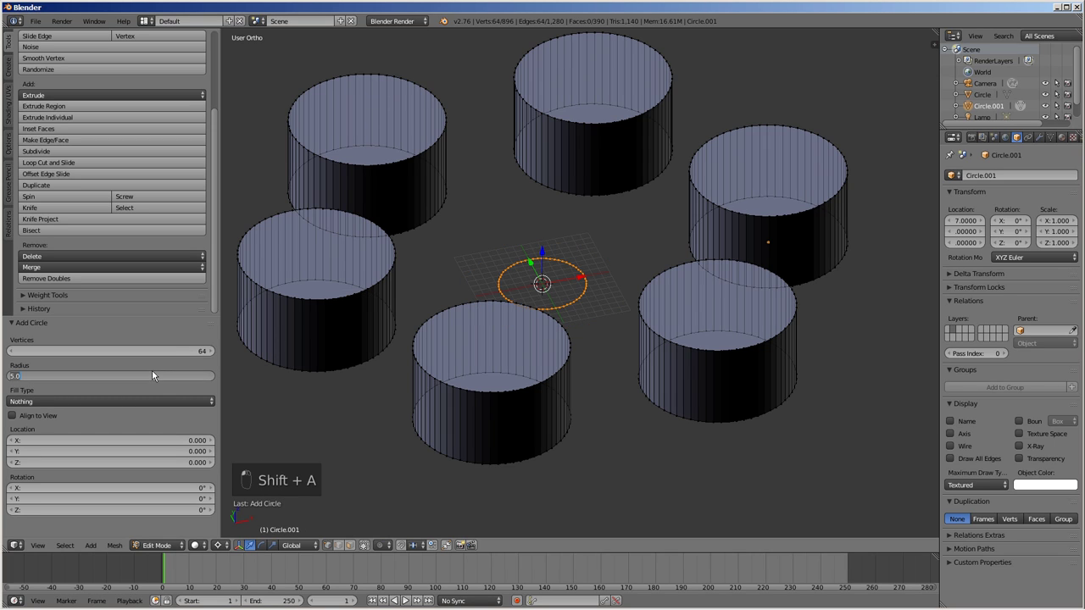
Step: Add a small pin circle offset on X, duplicate it at 60° into six, and add a centre circle
key(g)
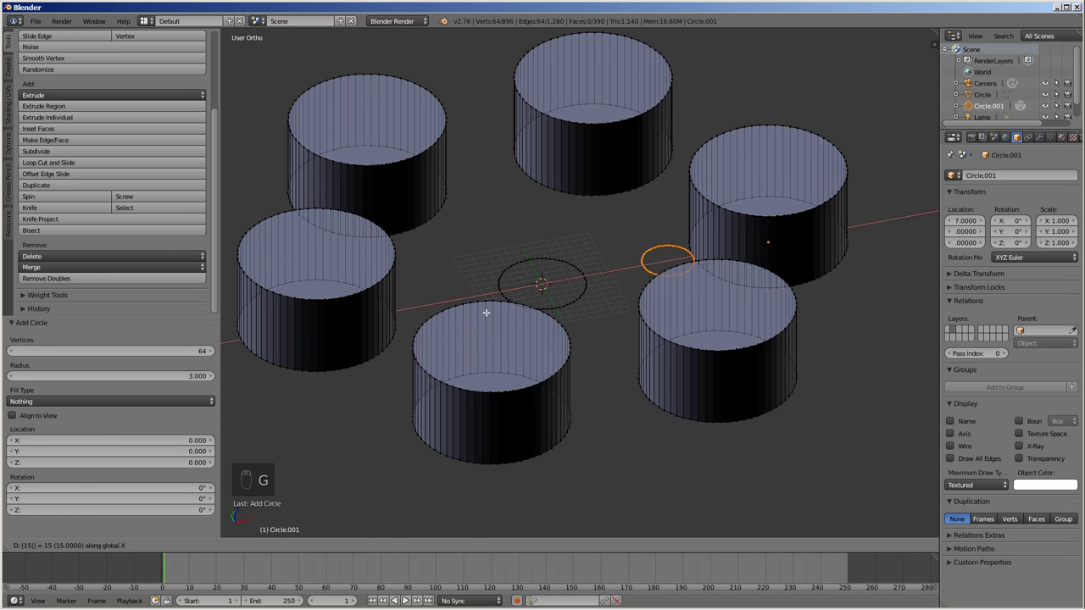
key(KP_1)
key(KP_7)
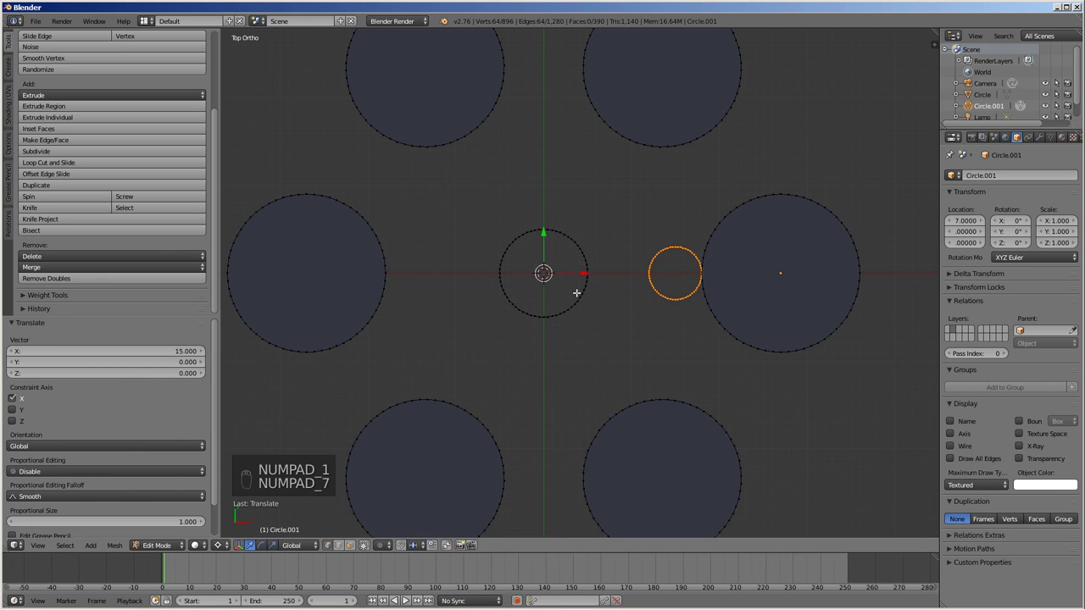
key(shift+d)
key(x)
key(a)
key(shift+d)
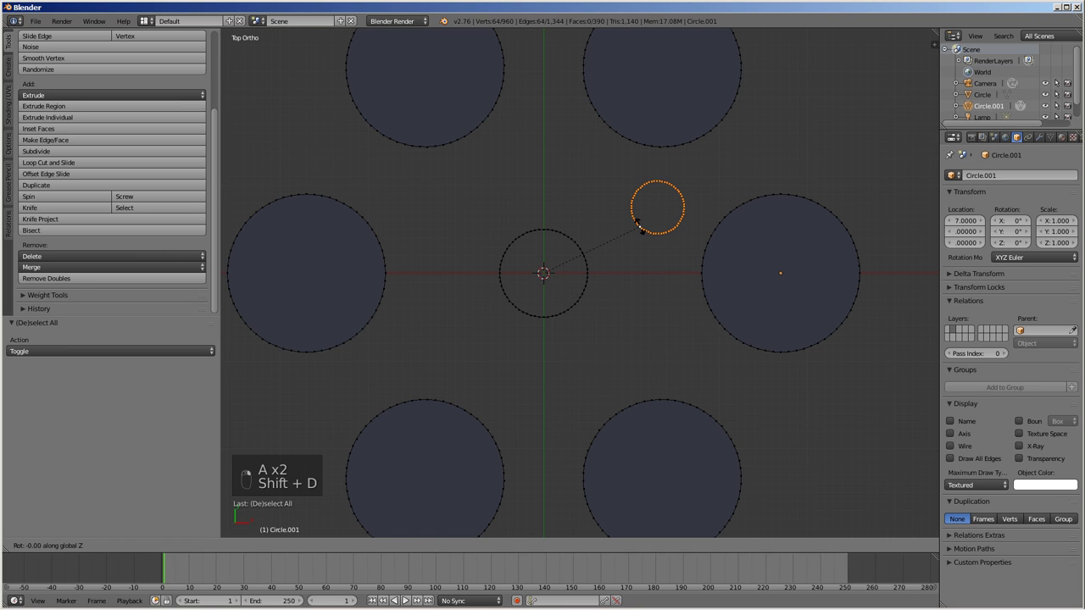
key(shift+d)
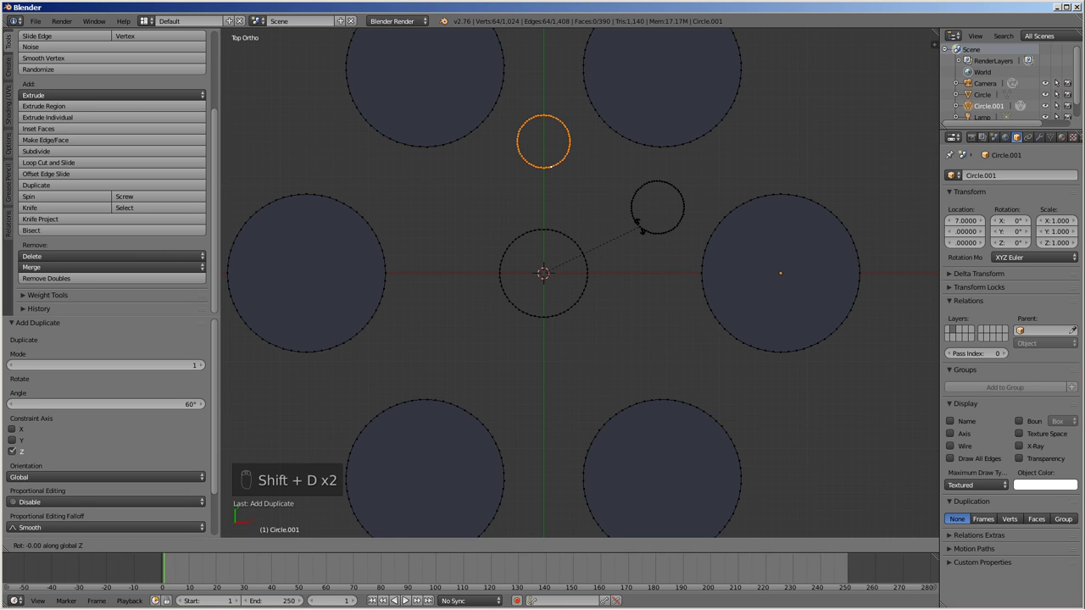
key(shift+d)
key(shift+d)
key(shift+d)
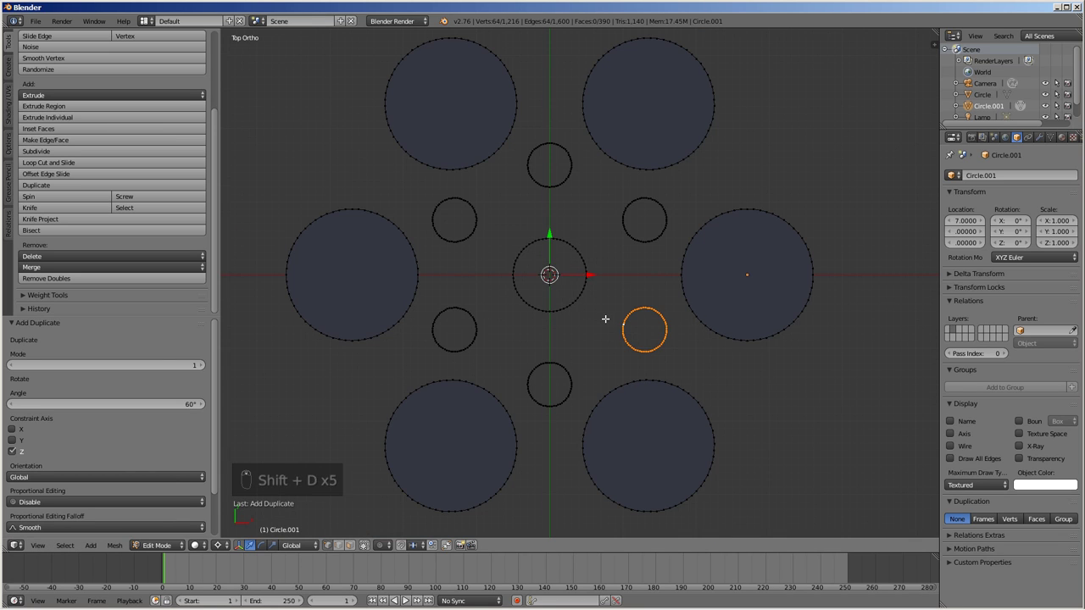
key(a)
key(shift+a)
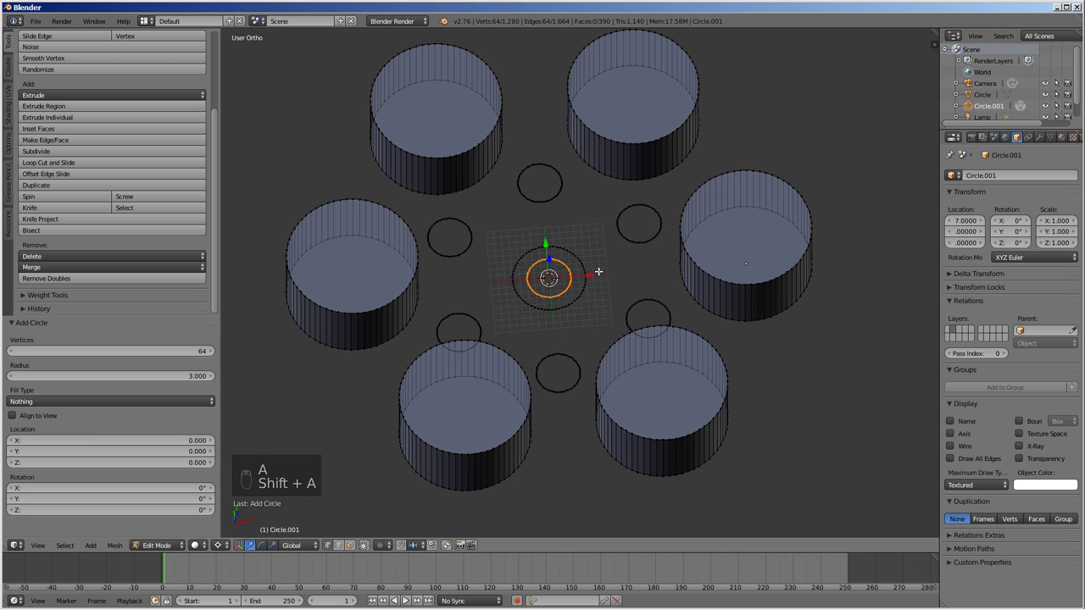
Step: Add a large outer rim, extrude everything down 10, fill faces, recalculate normals and leave Edit Mode
key(s)
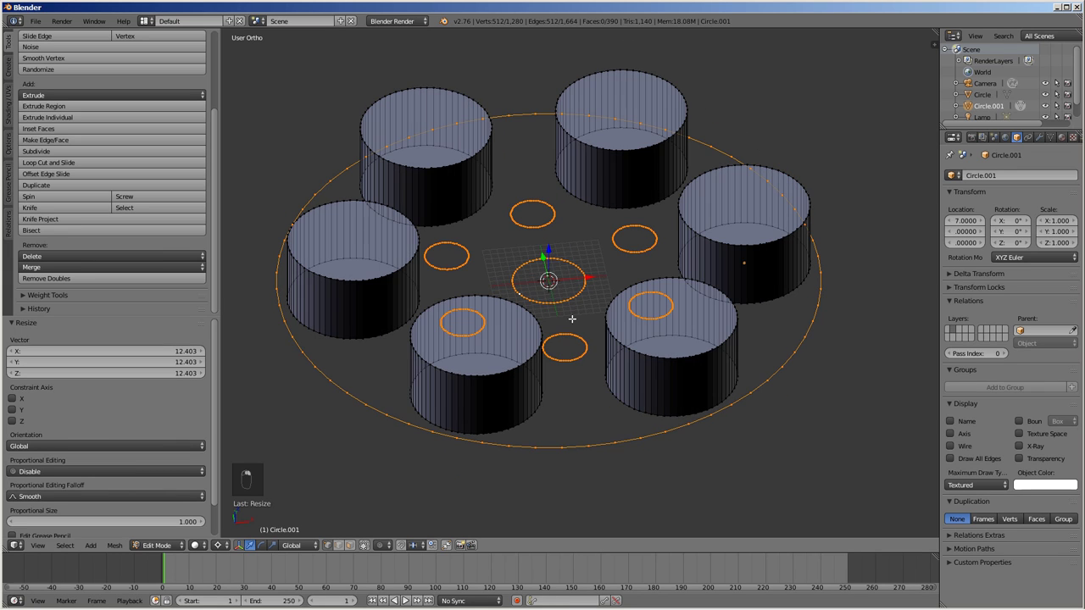
key(e)
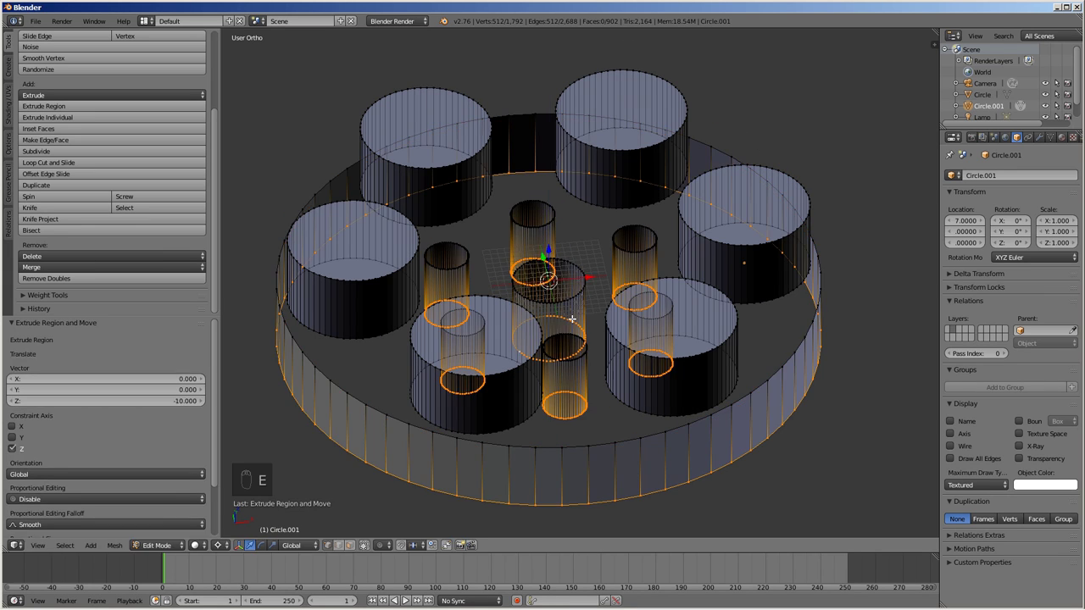
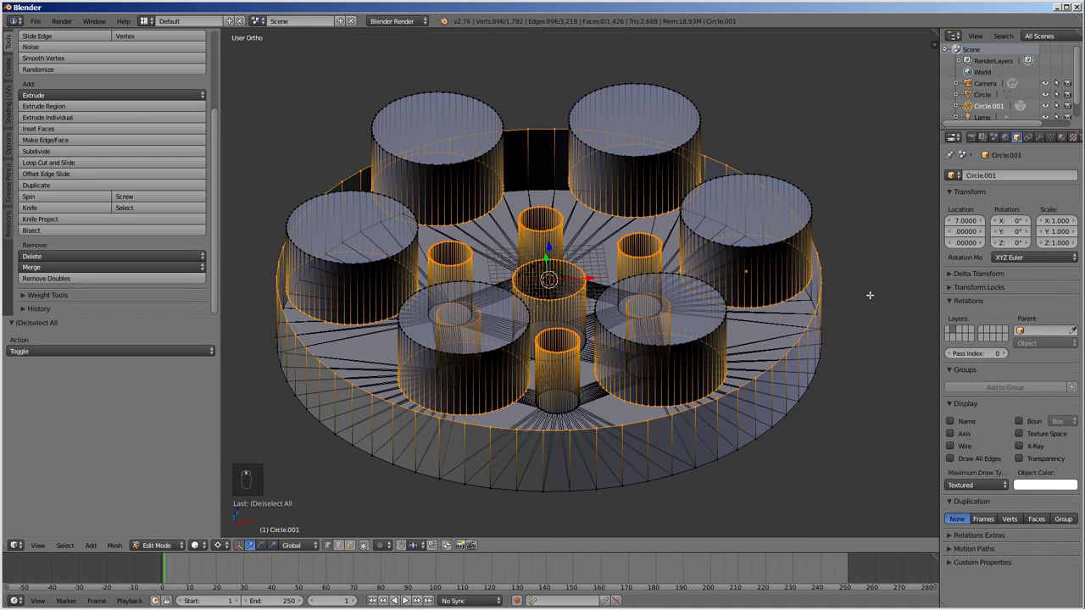
key(alt+f)
key(a)
key(a)
key(ctrl+n)
key(Tab)
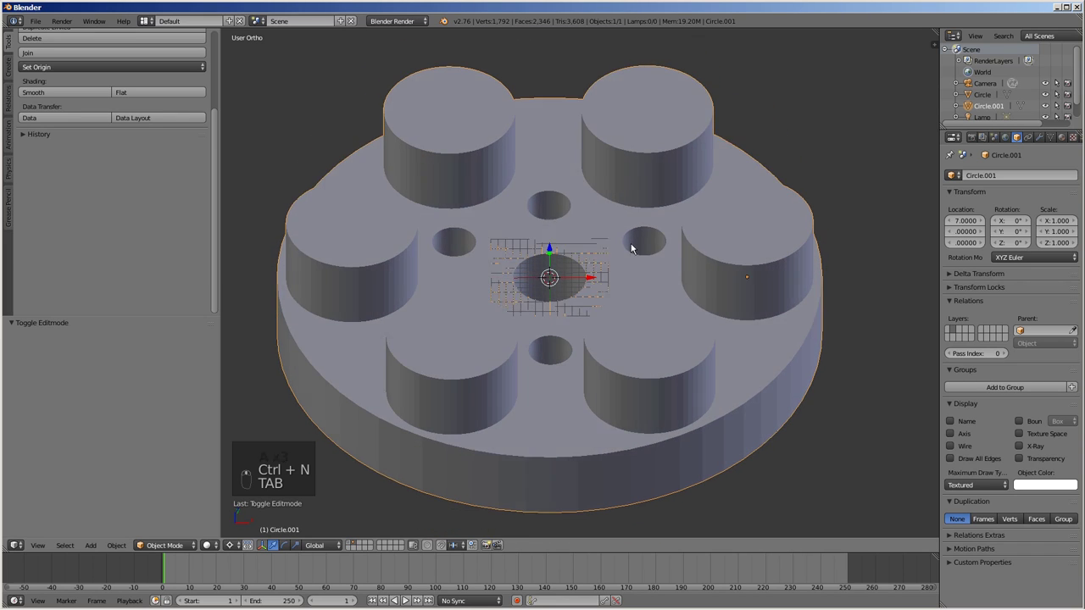
Step: Flip the plate 180° on X, move it to the drive's layer, lift it 10 on Z and apply rotation
key(r)
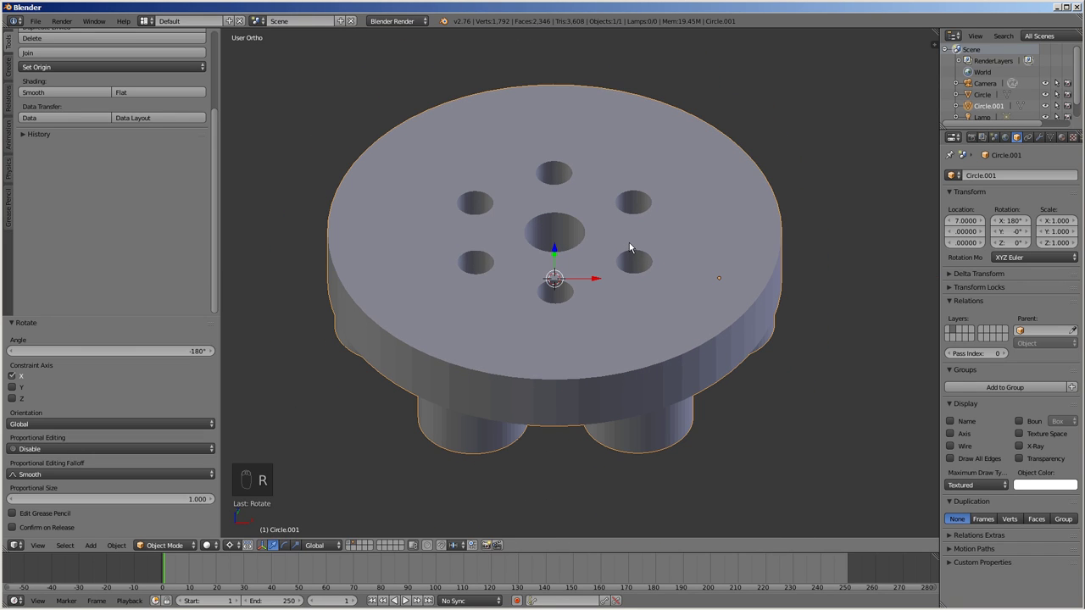
key(m)
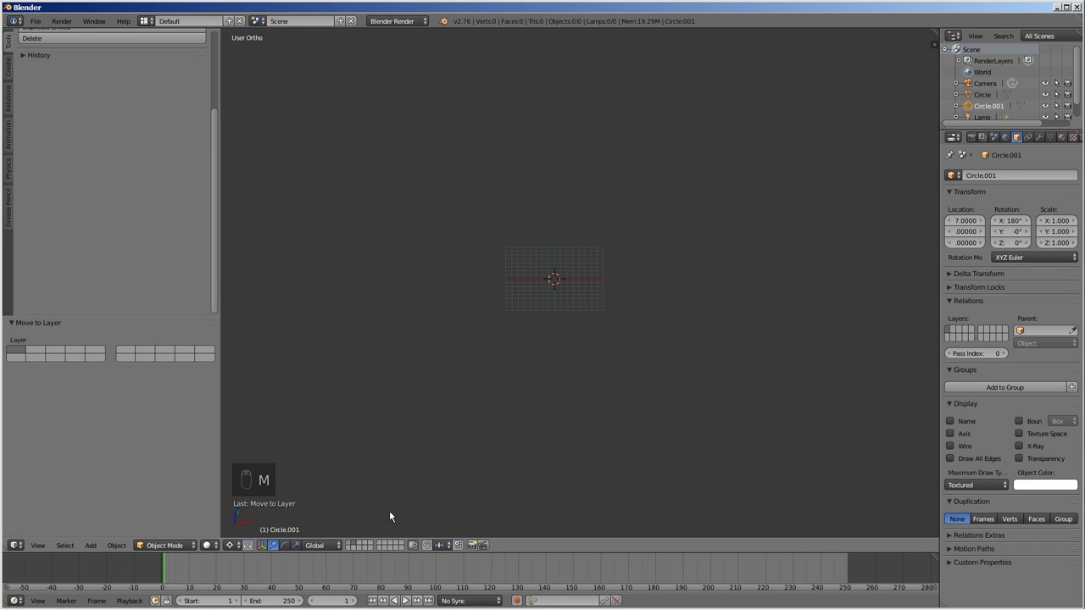
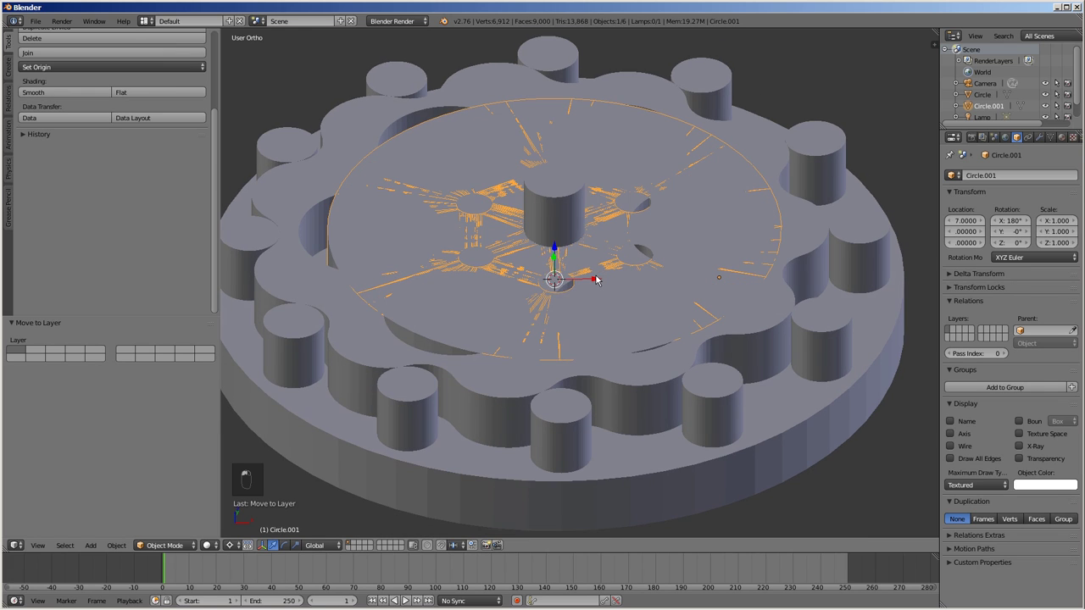
key(g)
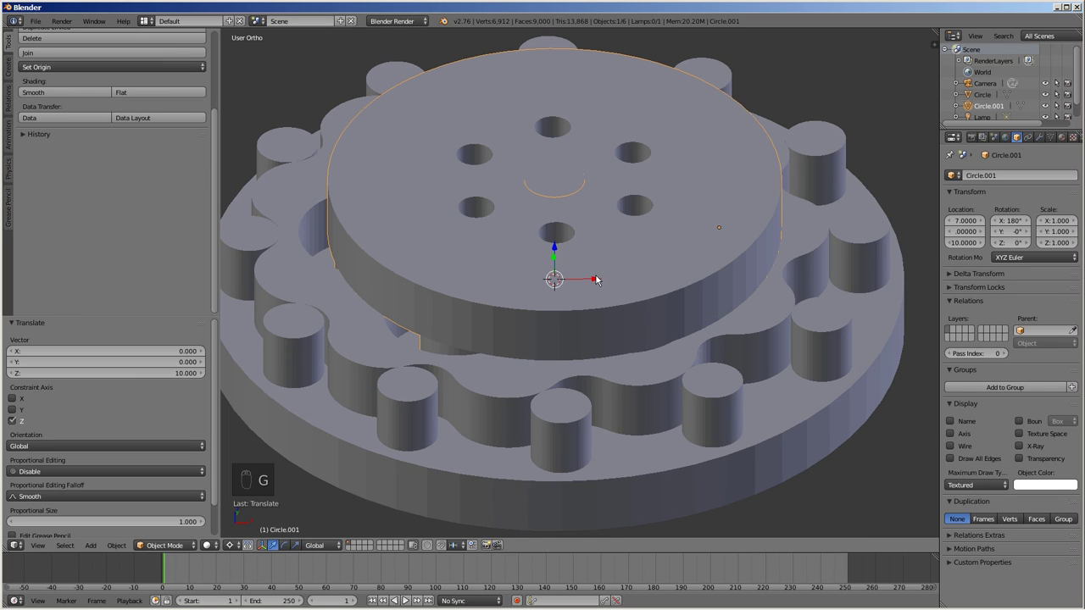
key(Return)
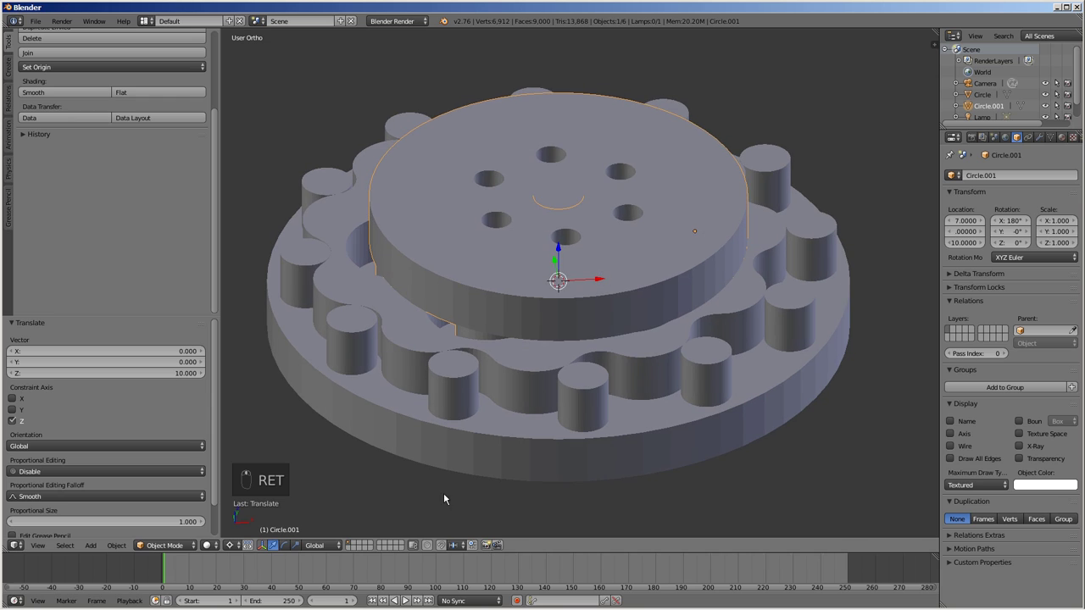
key(ctrl+a)
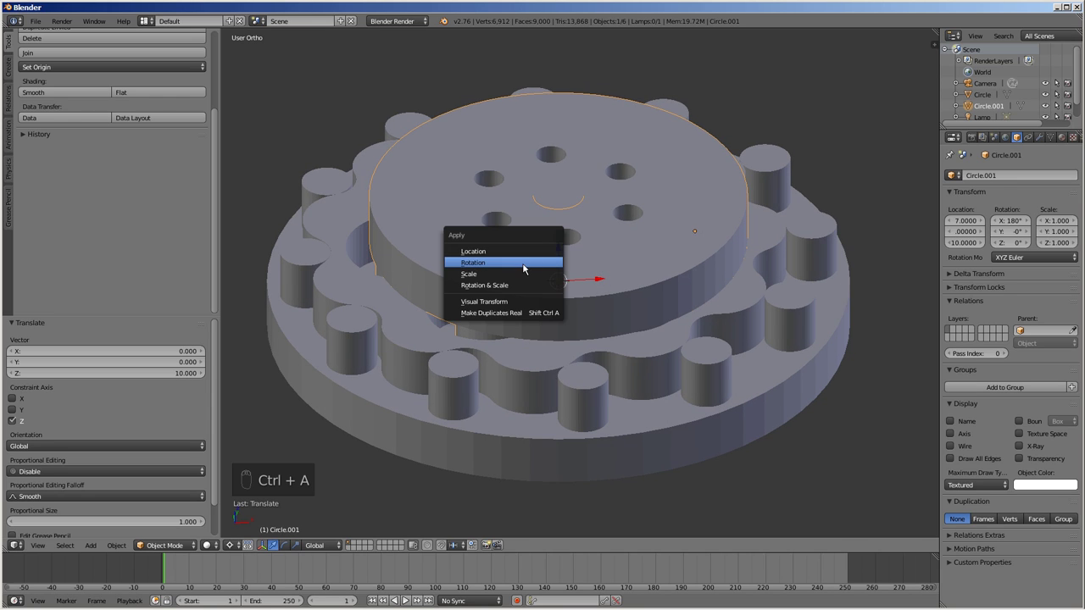
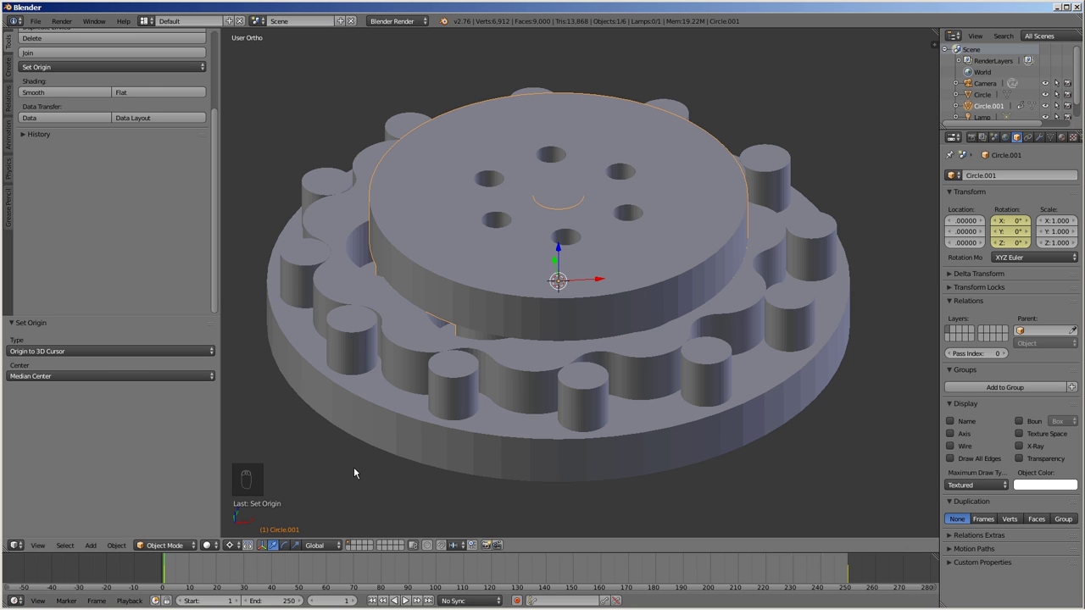
Step: Play the animation and check the output plate from top wireframe view, then return to solid
drag(421, 581, 422, 560)
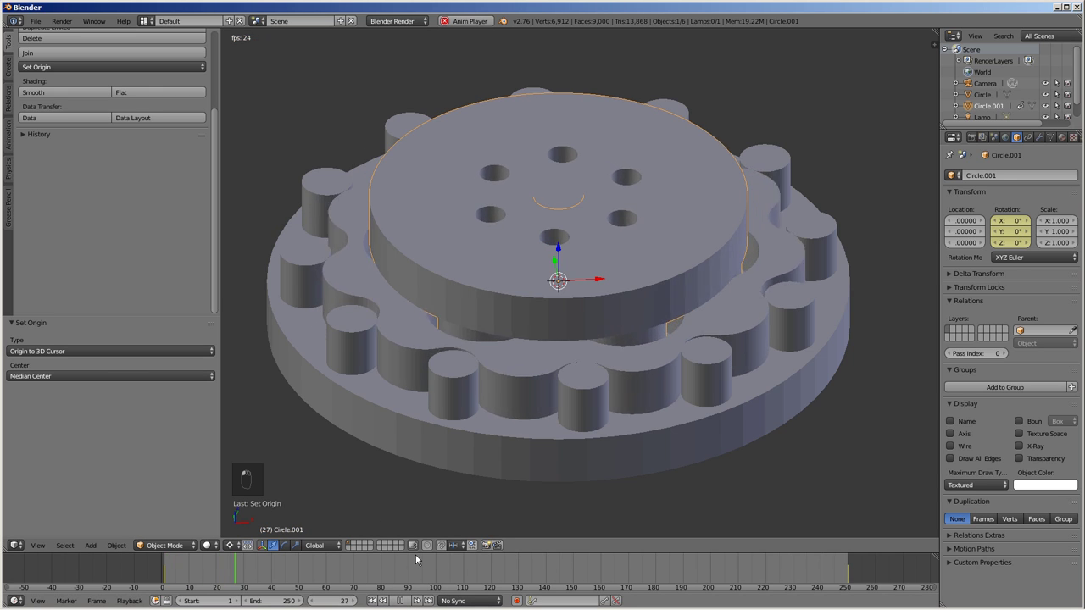
click(423, 560)
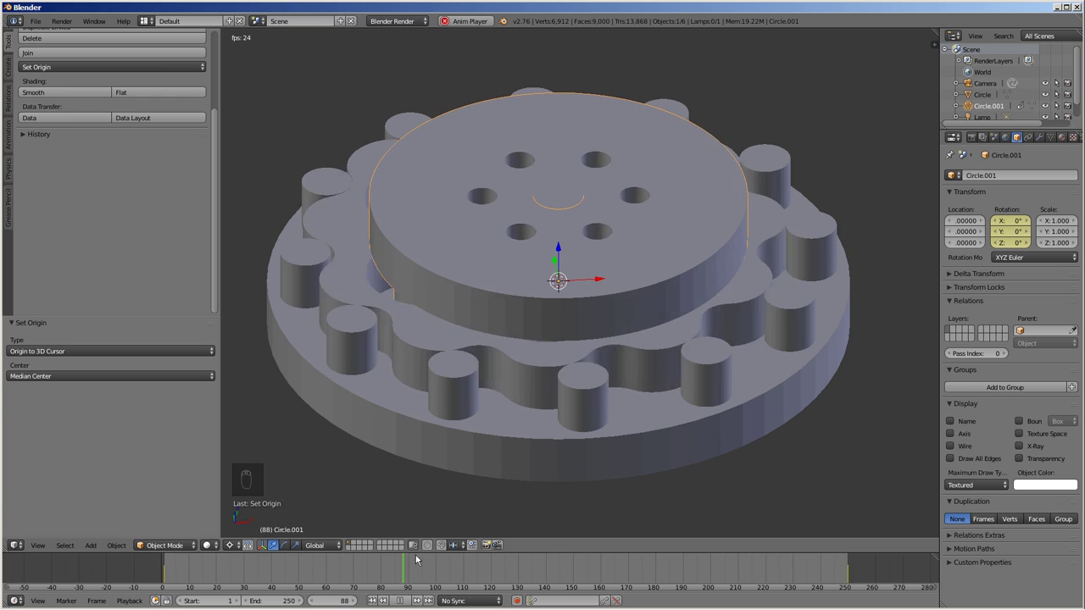
key(KP_1)
key(KP_7)
key(z)
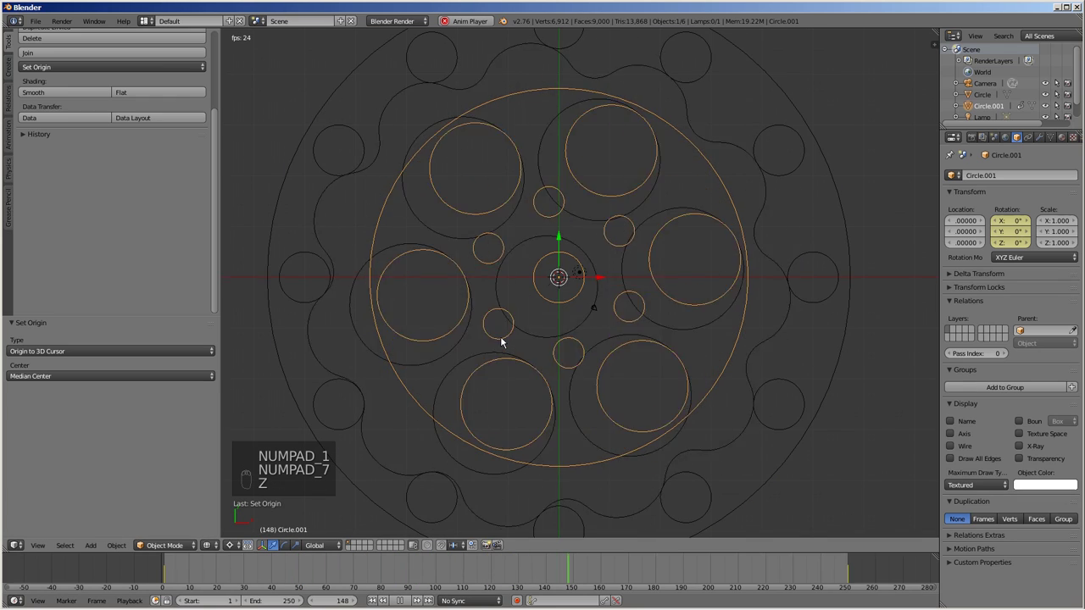
click(602, 235)
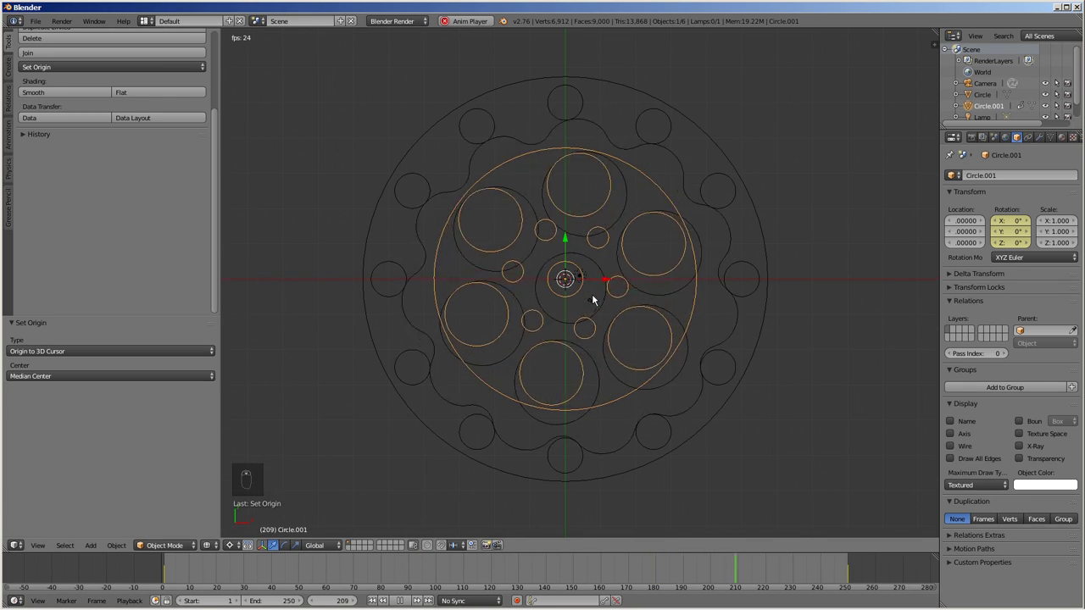
key(z)
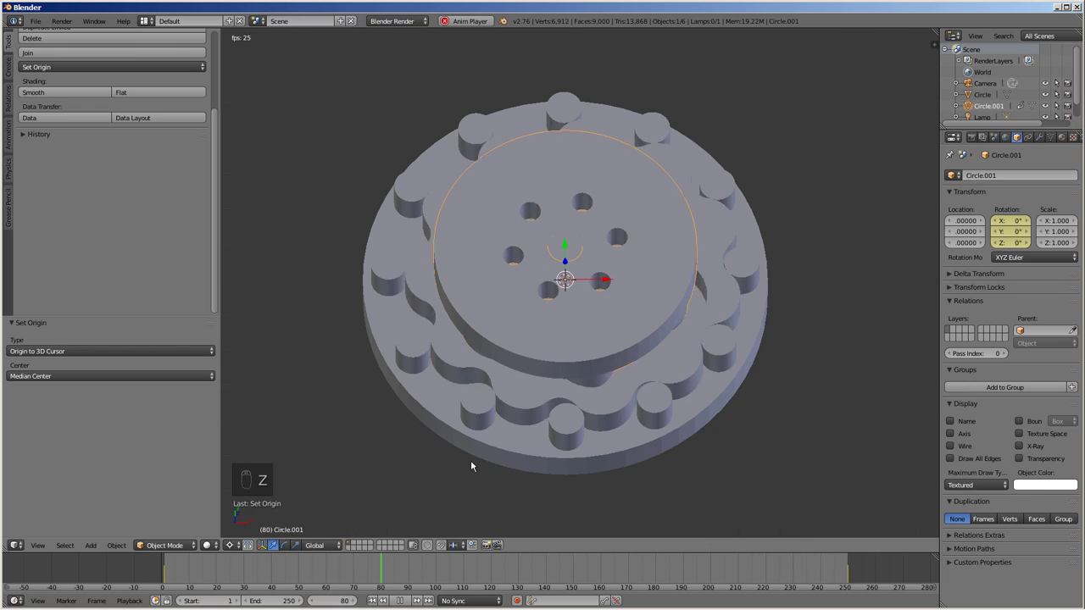